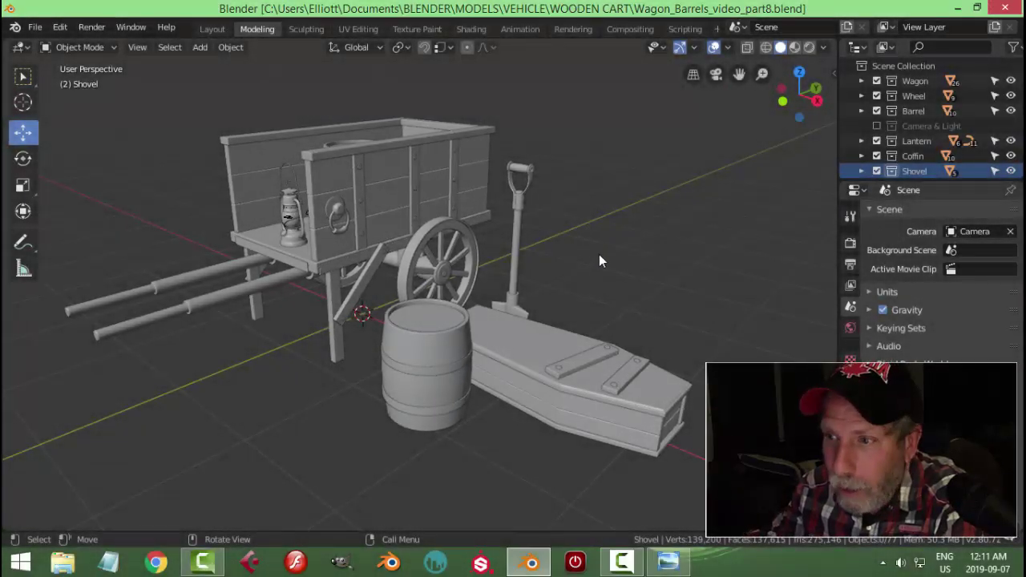
# Create a new collection in the Outliner and rename it Horseshoe.
pyautogui.middleClick(602, 289)
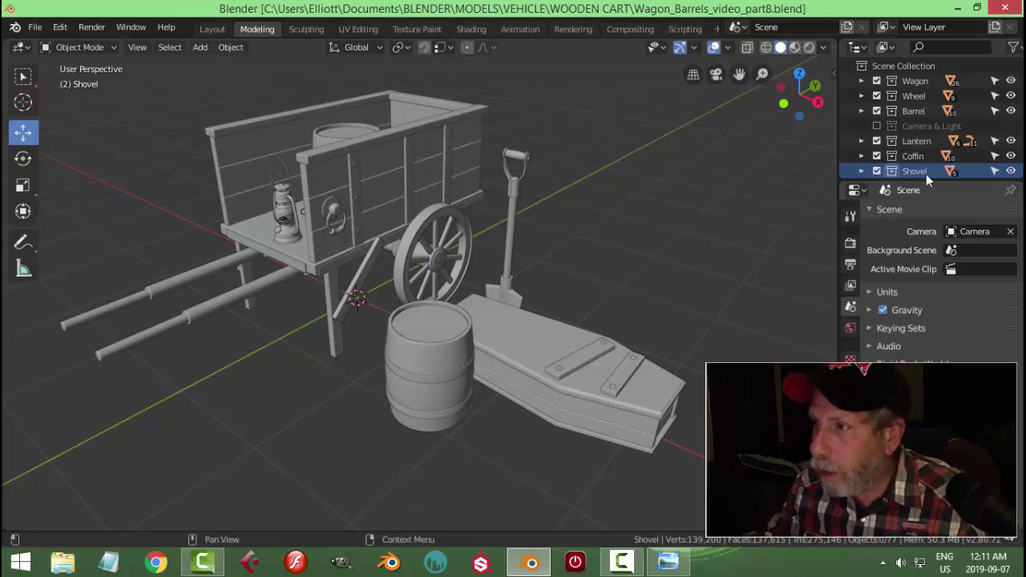
pyautogui.click(920, 76)
pyautogui.rightClick(923, 73)
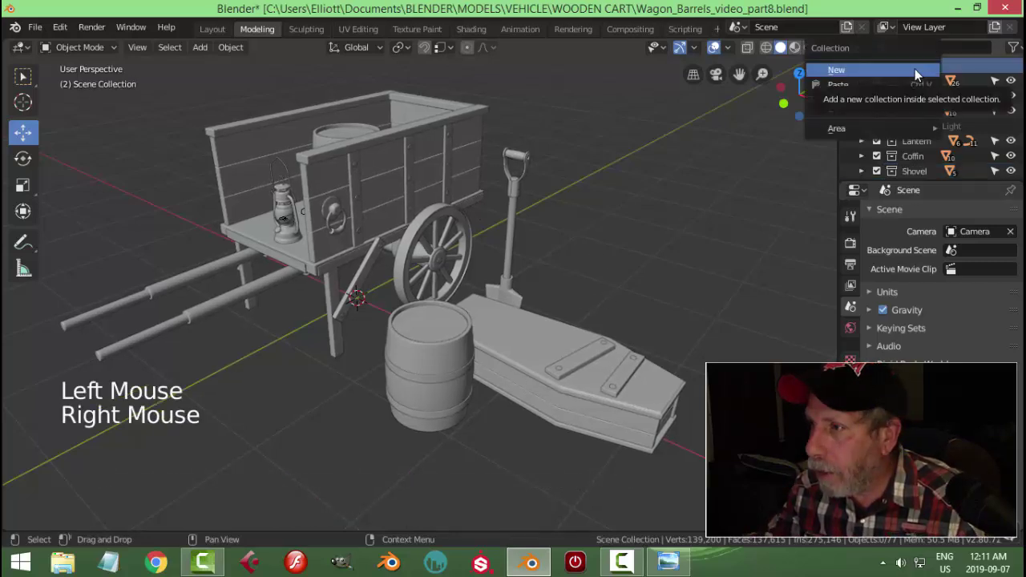
pyautogui.scroll(-3)
pyautogui.doubleClick(928, 169)
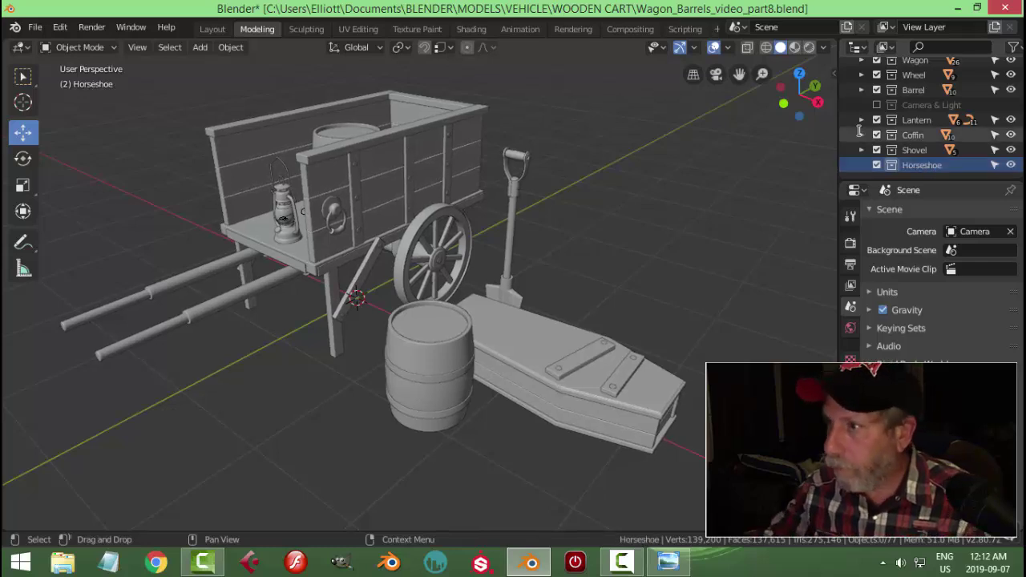
# Exclude the Wagon, Wheel, Barrel, Lantern, Coffin and Shovel collections and switch to top view.
pyautogui.click(880, 151)
pyautogui.click(877, 135)
pyautogui.click(876, 121)
pyautogui.click(886, 96)
pyautogui.click(883, 78)
pyautogui.click(884, 65)
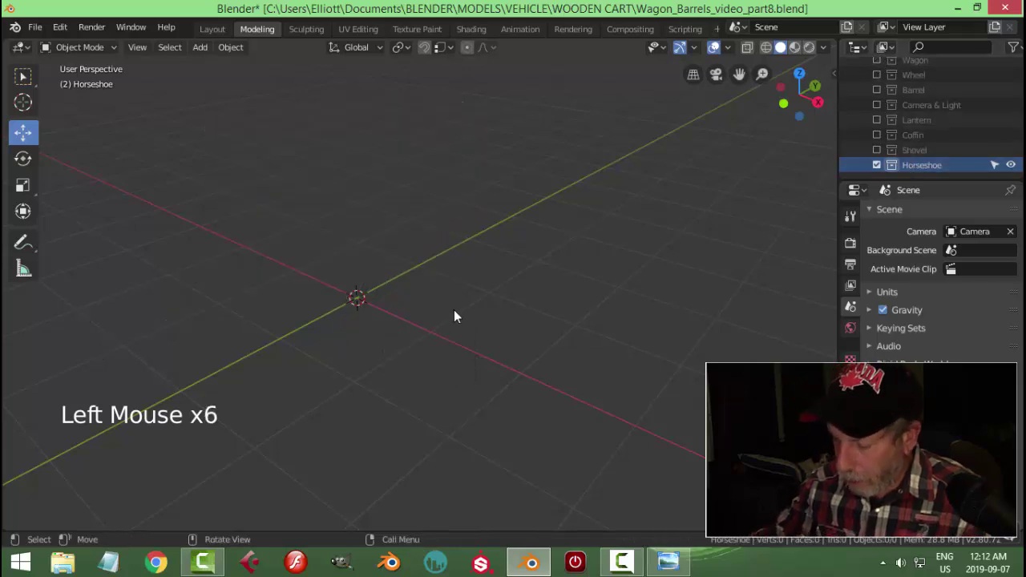
pyautogui.press('KP_7')
pyautogui.middleClick(374, 308)
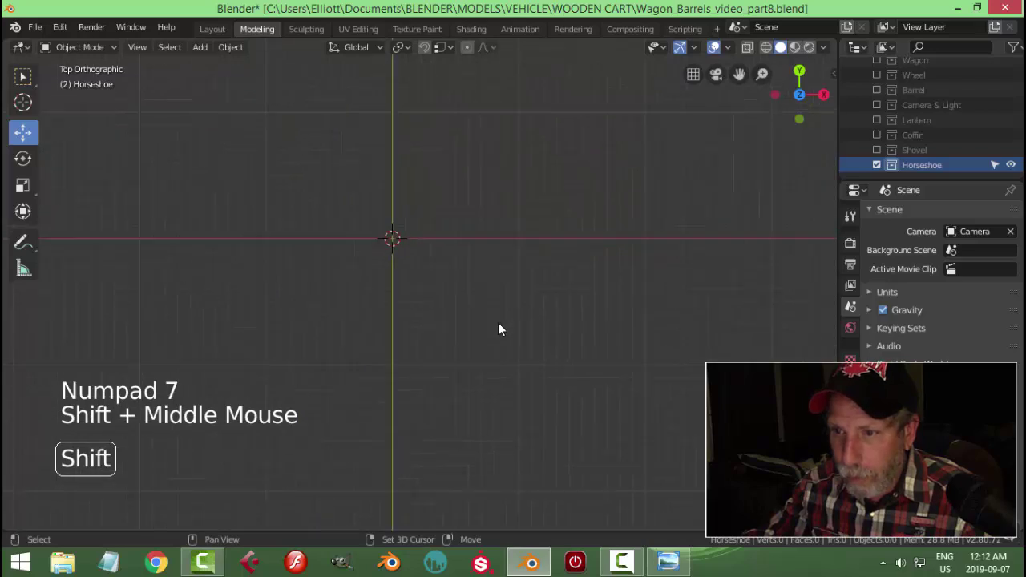
# Add the horseshoe drawing as a background reference image and centre it in view.
pyautogui.press('shift+a')
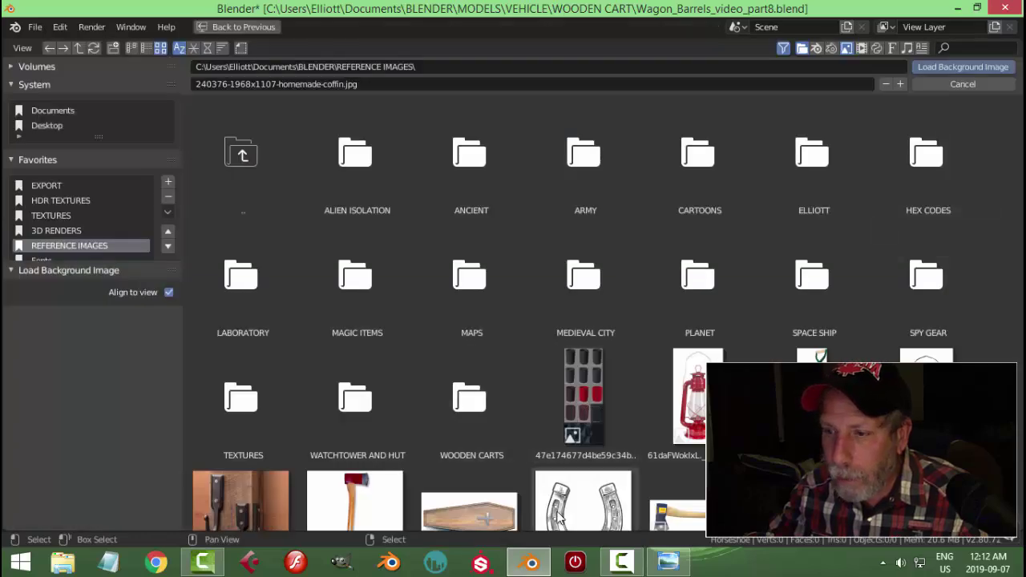
pyautogui.click(582, 514)
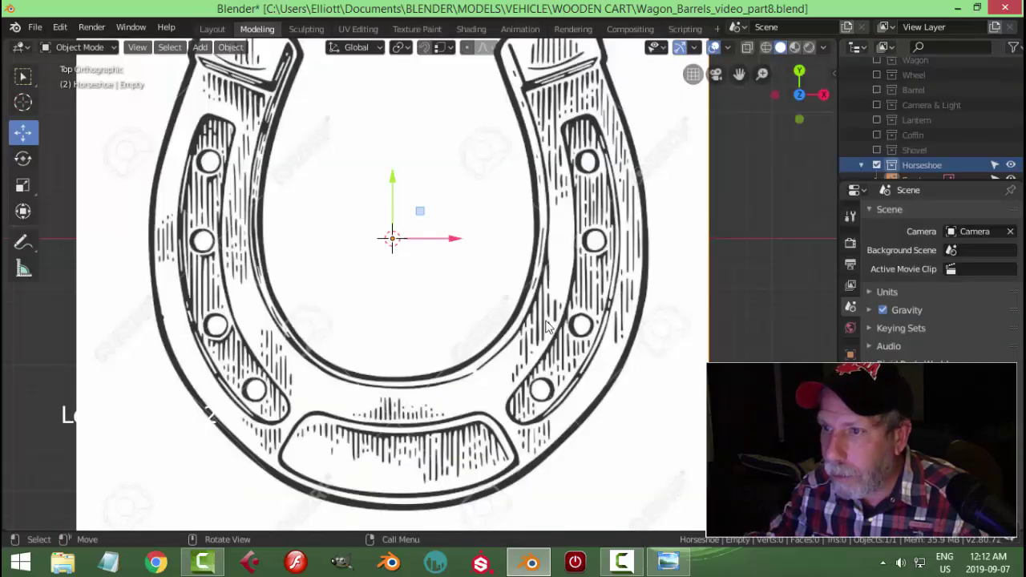
pyautogui.scroll(-3)
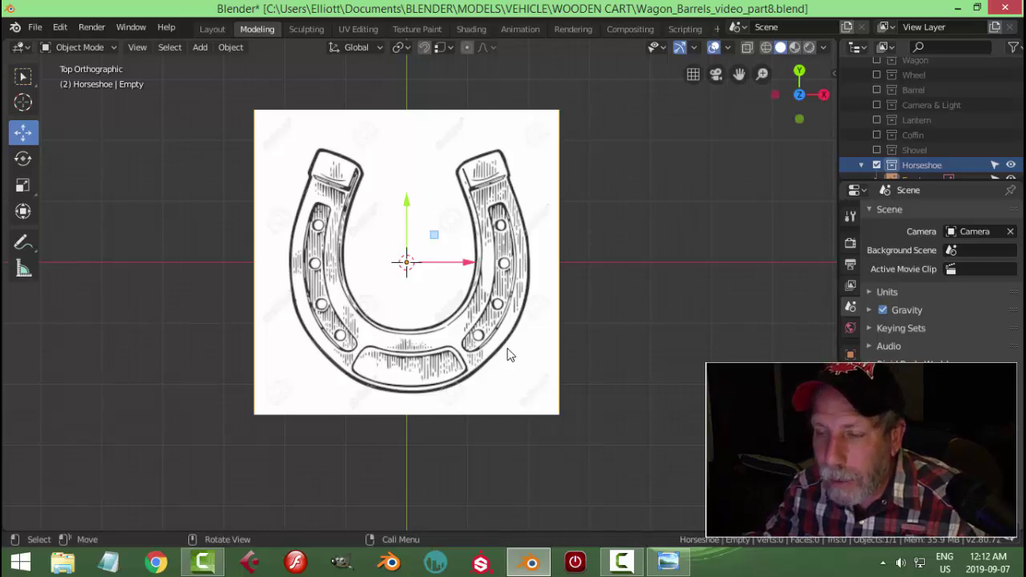
pyautogui.middleClick(520, 351)
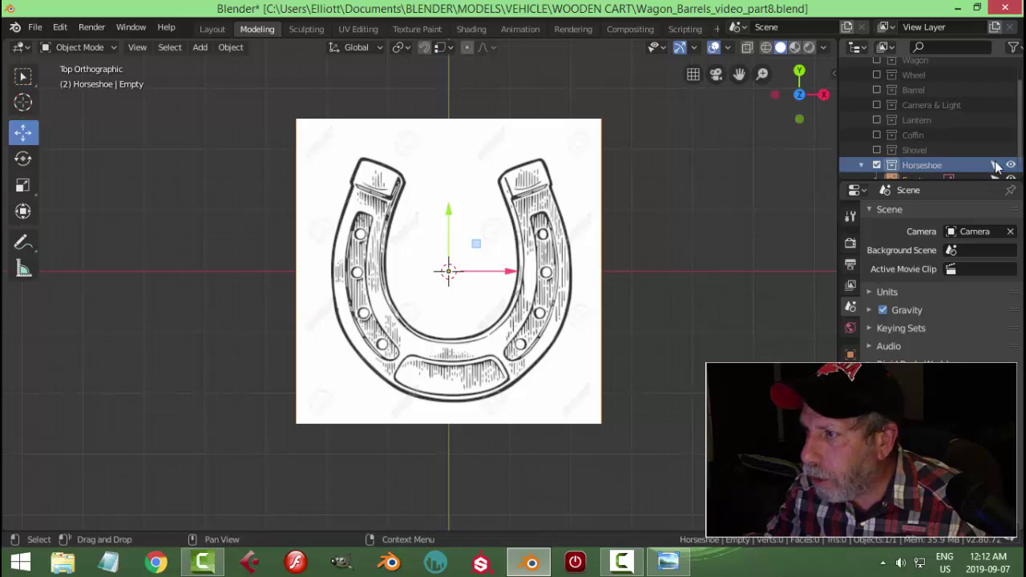
# Make the reference image unselectable in the Outliner.
pyautogui.click(1004, 166)
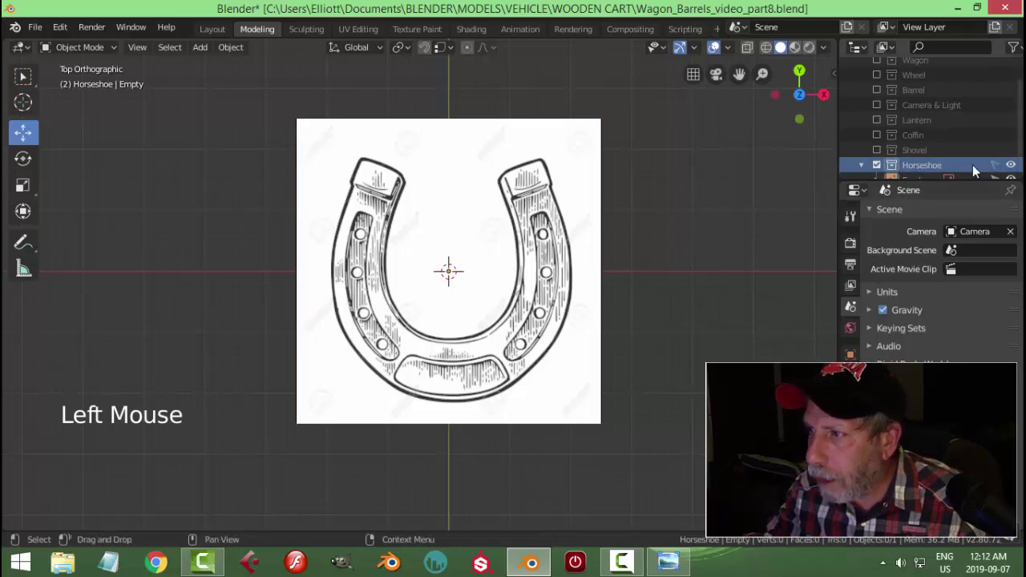
pyautogui.click(1003, 166)
pyautogui.scroll(-3)
pyautogui.click(1002, 165)
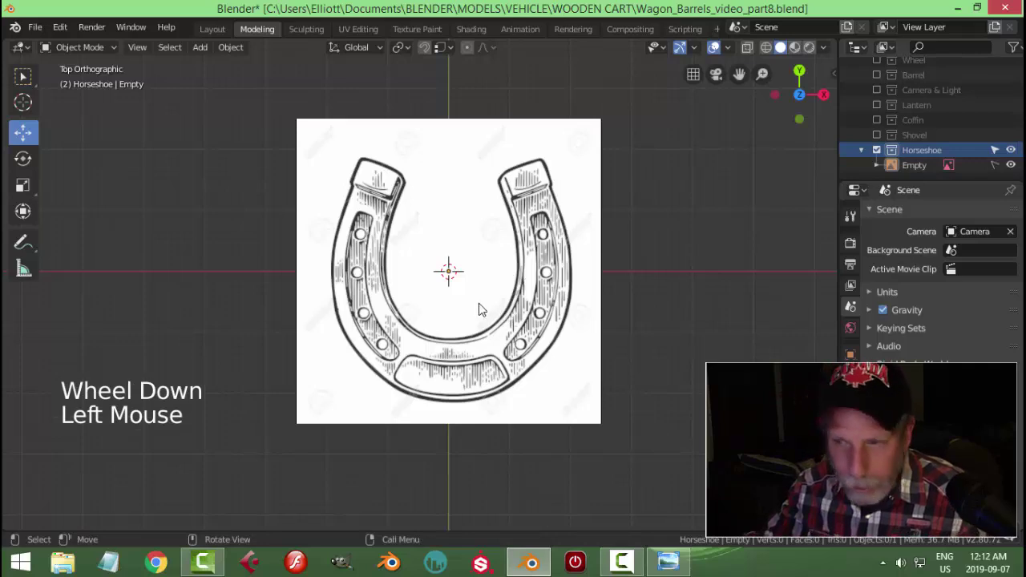
# Add a Bezier circle and enlarge it to the horseshoe's width.
pyautogui.press('shift+a')
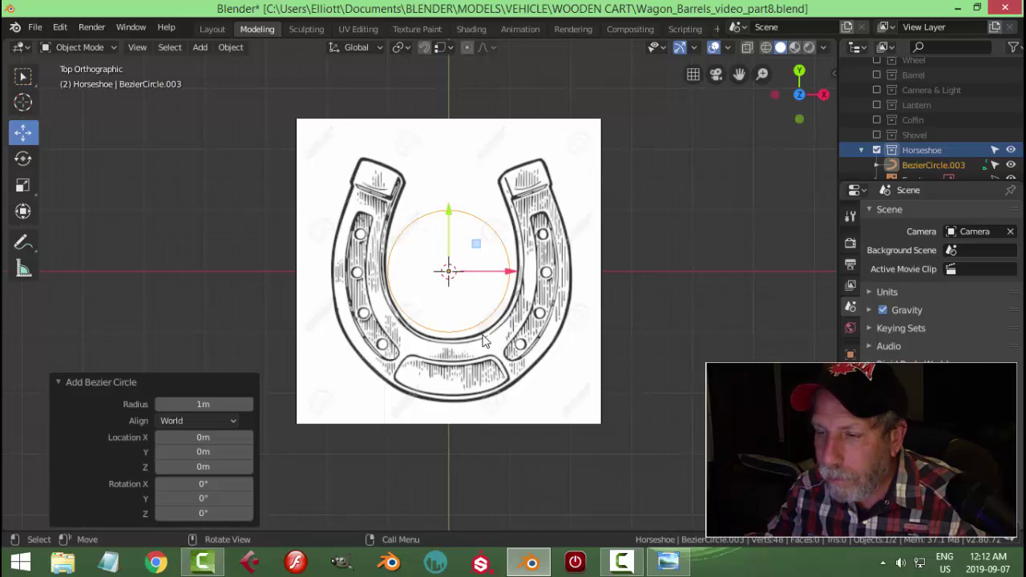
pyautogui.press('s')
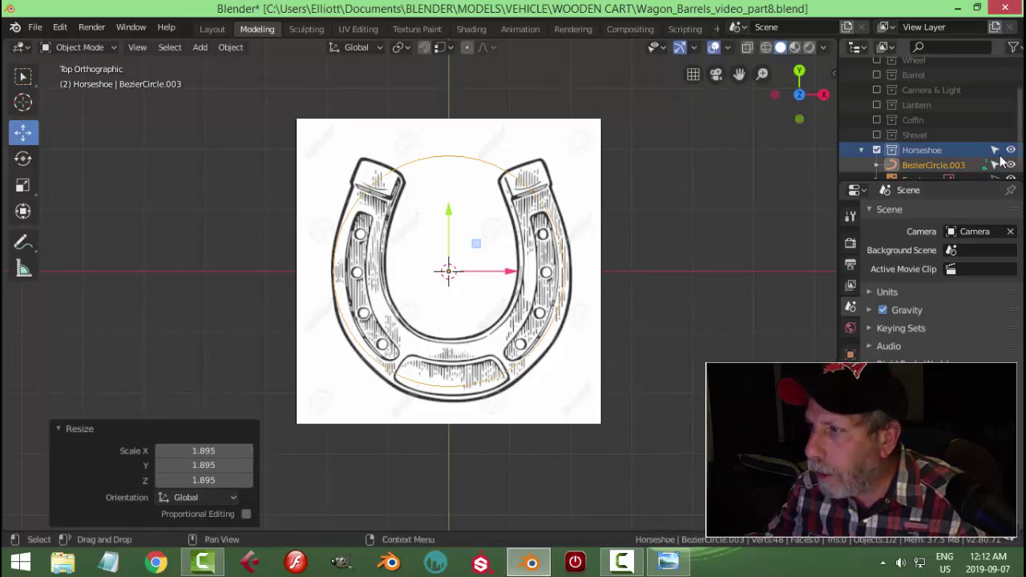
pyautogui.click(1004, 181)
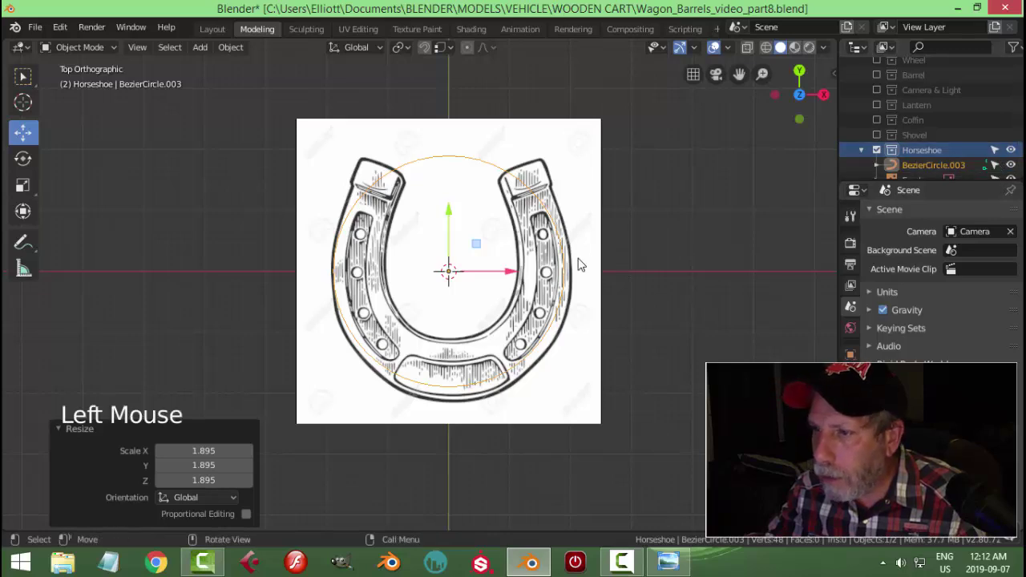
# Stretch the circle's top points upward with proportional editing to follow the outer outline.
pyautogui.click(533, 206)
pyautogui.click(516, 274)
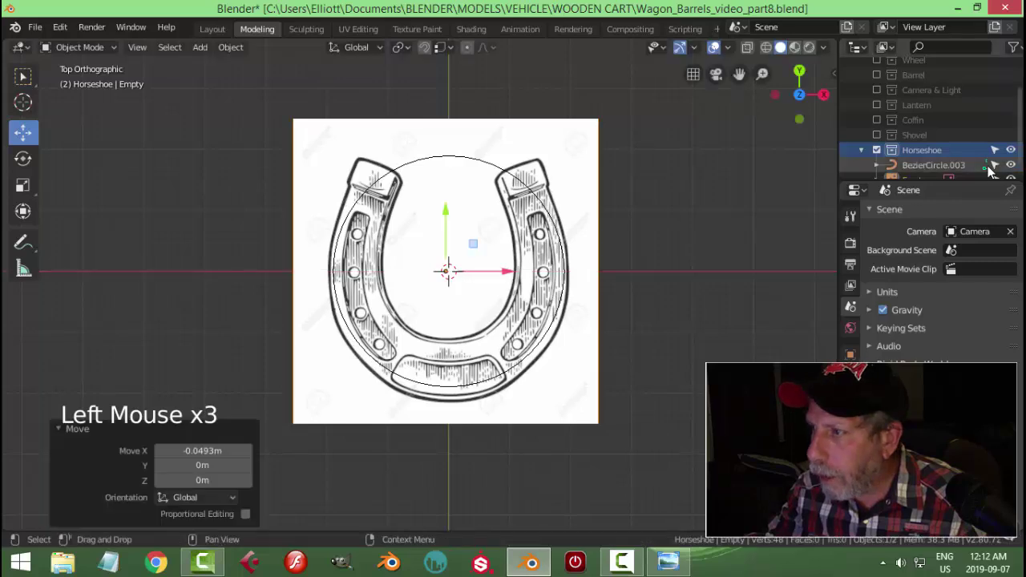
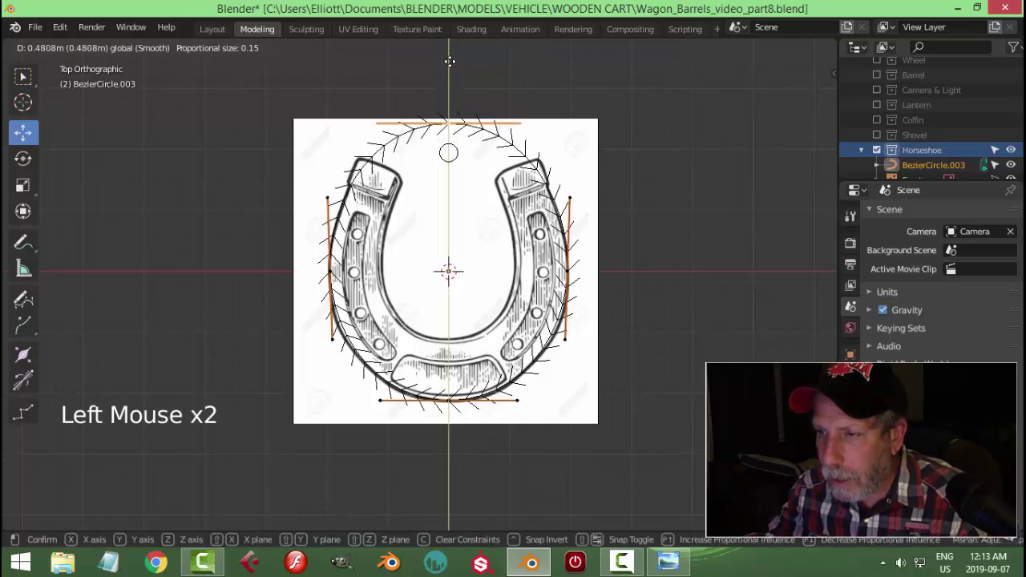
pyautogui.click(452, 265)
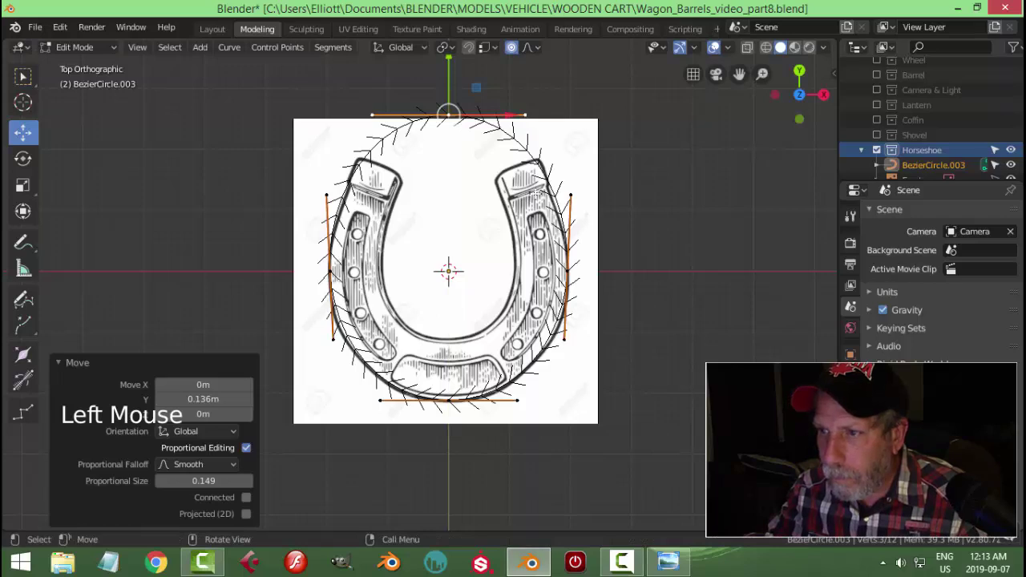
pyautogui.press('Tab')
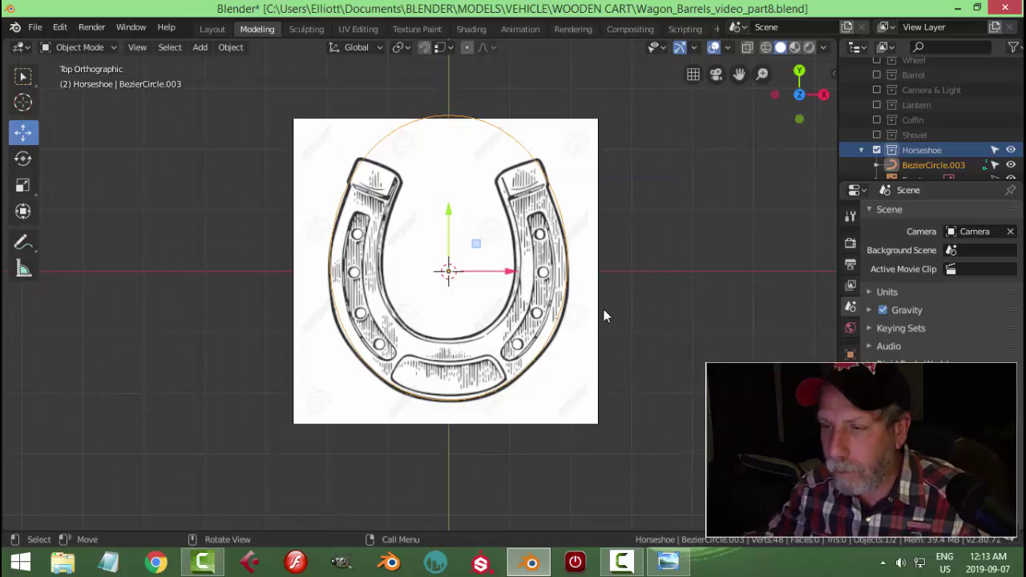
pyautogui.scroll(-3)
pyautogui.scroll(3)
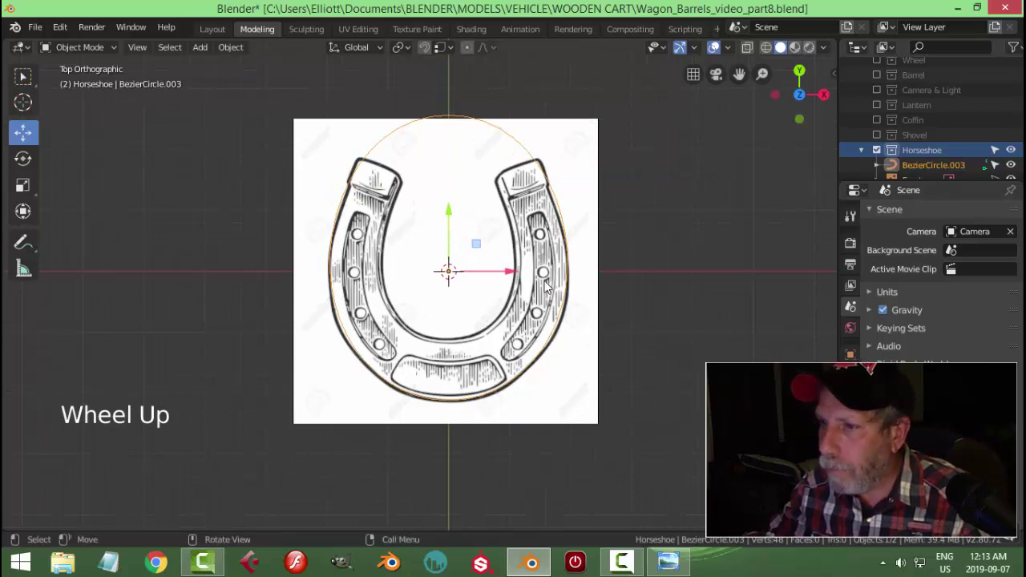
# Add a plane and shrink it to fit the width of the horseshoe band.
pyautogui.press('shift+a')
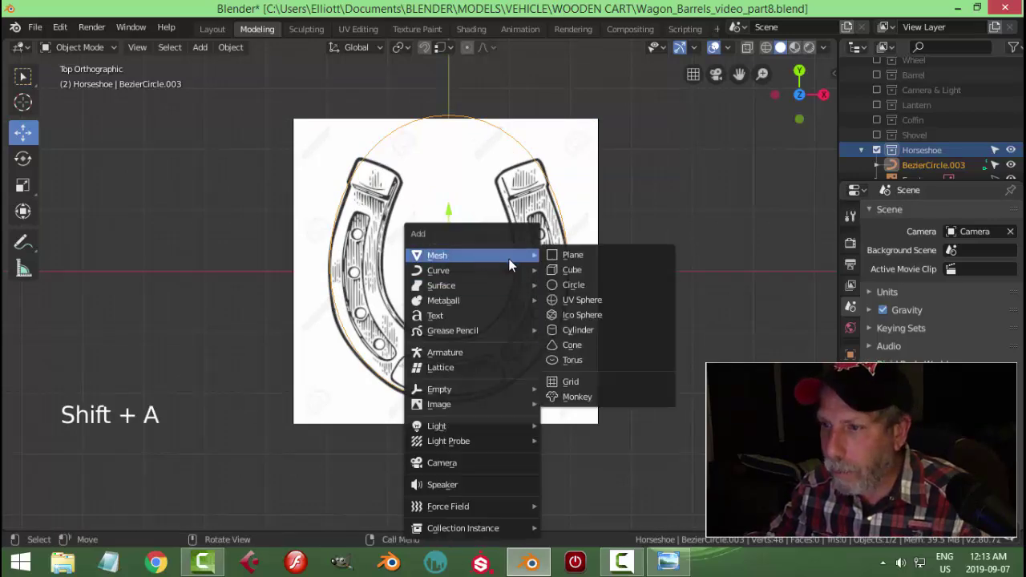
pyautogui.press('Tab')
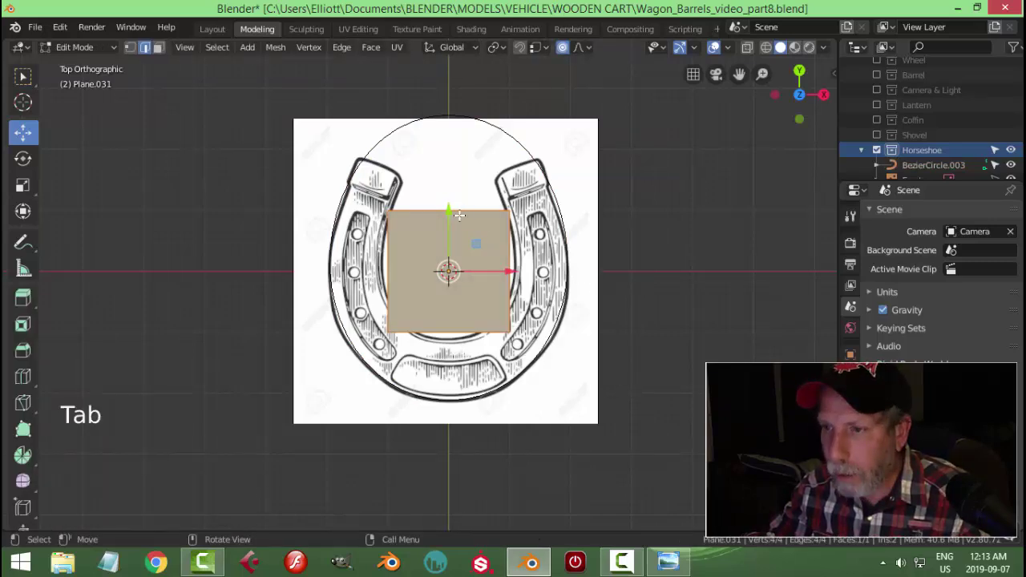
pyautogui.click(527, 153)
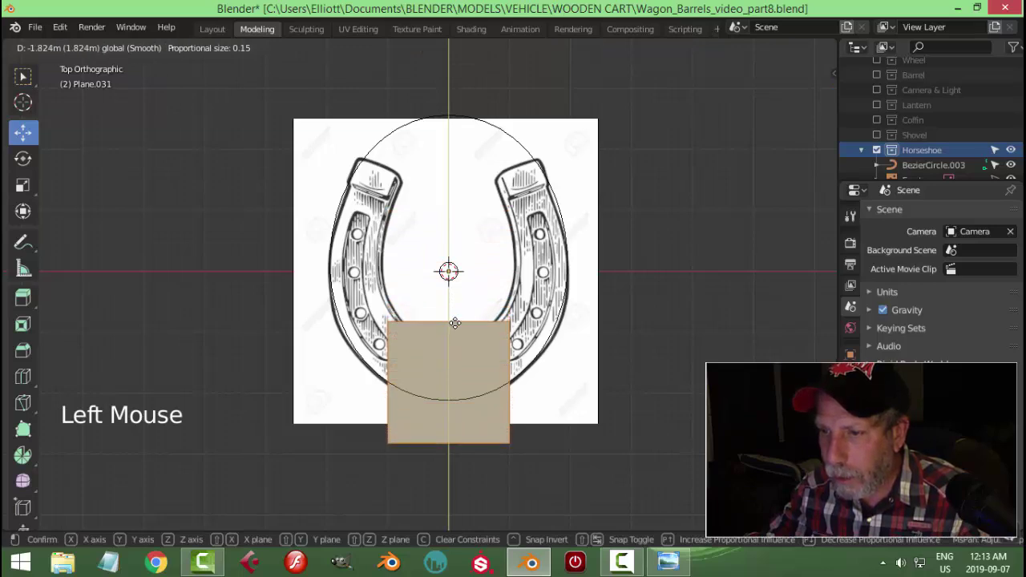
pyautogui.press('s')
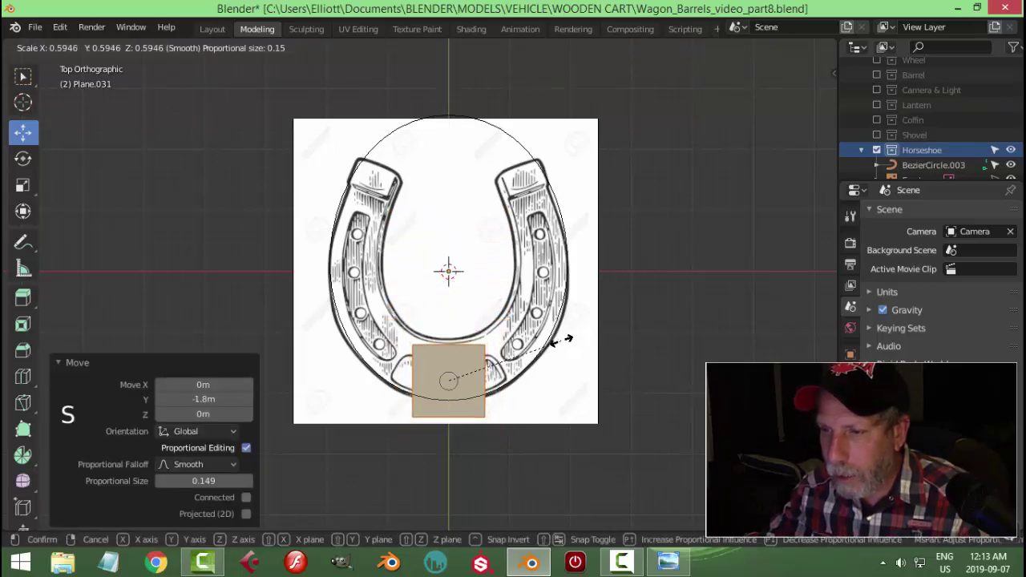
pyautogui.click(528, 154)
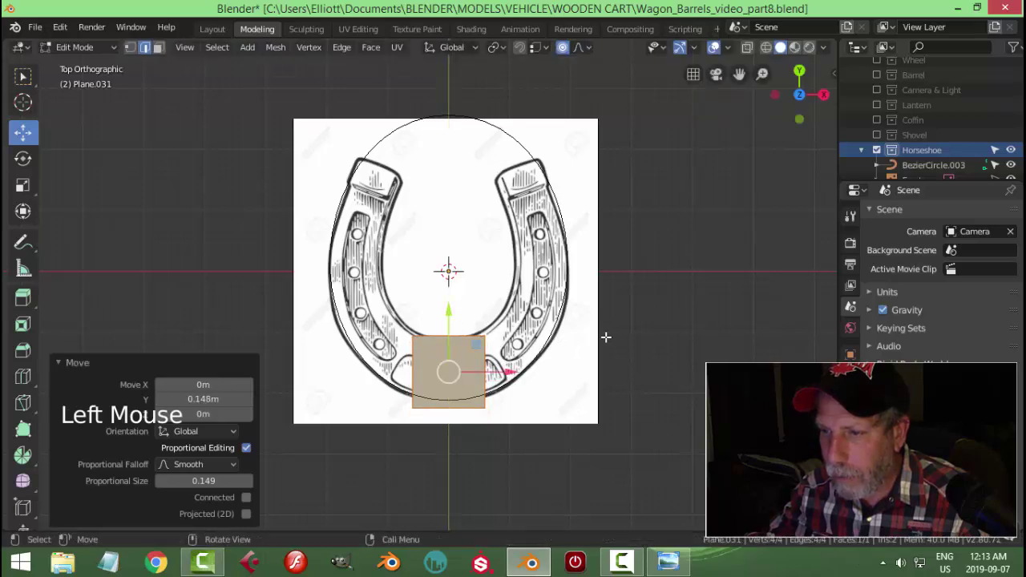
pyautogui.press('s')
pyautogui.click(527, 153)
# Move the small plane to the horseshoe's lower middle and apply its scale.
pyautogui.middleClick(528, 152)
pyautogui.scroll(3)
pyautogui.scroll(3)
pyautogui.click(522, 264)
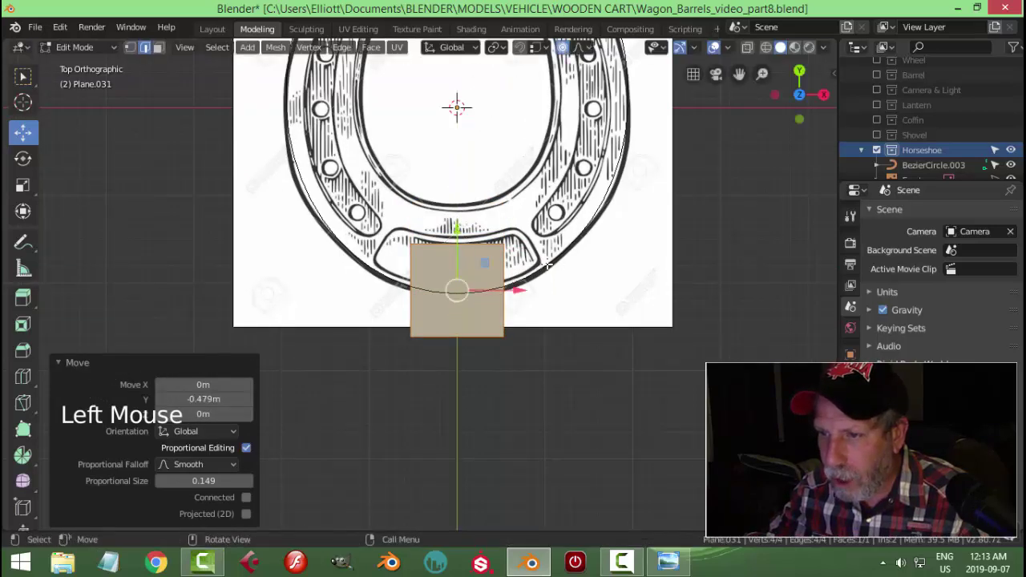
pyautogui.scroll(-3)
pyautogui.press('s')
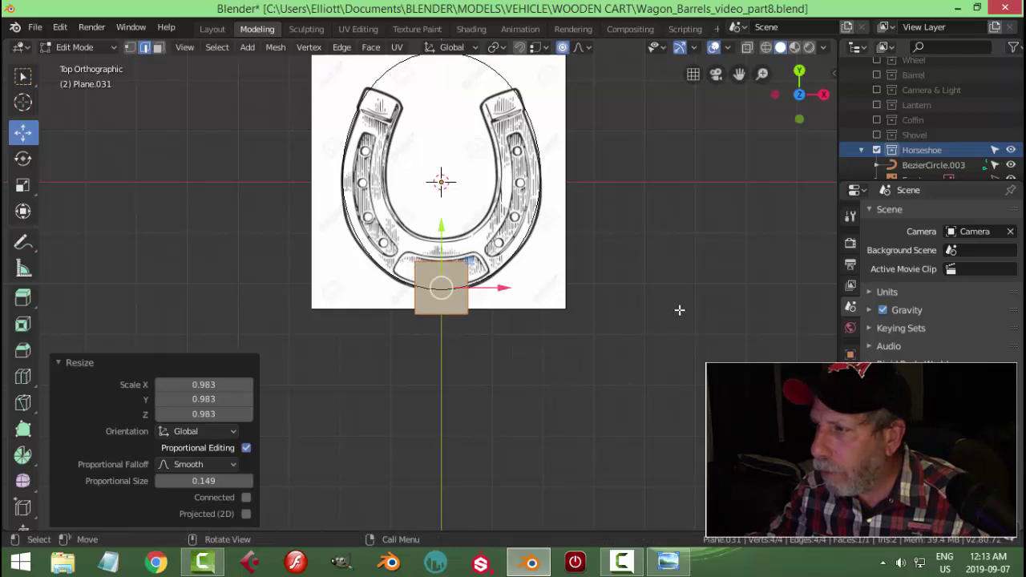
pyautogui.press('Tab')
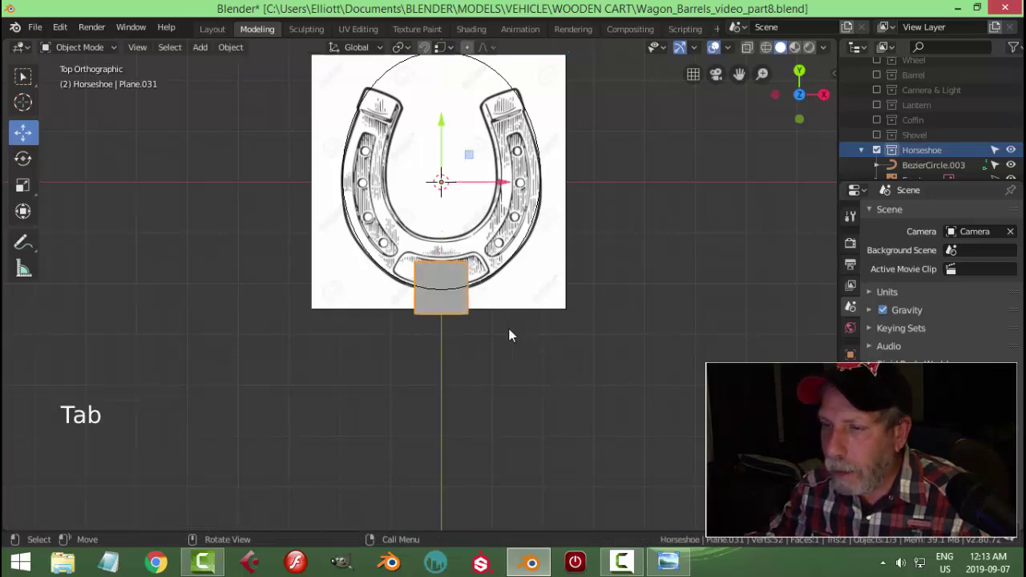
pyautogui.press('ctrl+a')
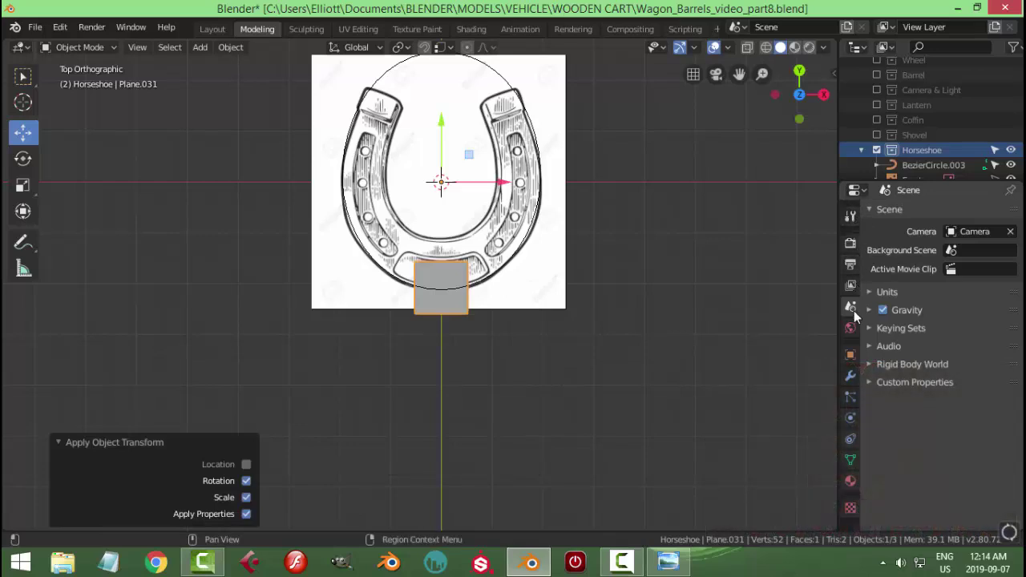
# Give the plane an Array modifier with 11 merged copies forming a long strip.
pyautogui.click(856, 376)
pyautogui.click(894, 218)
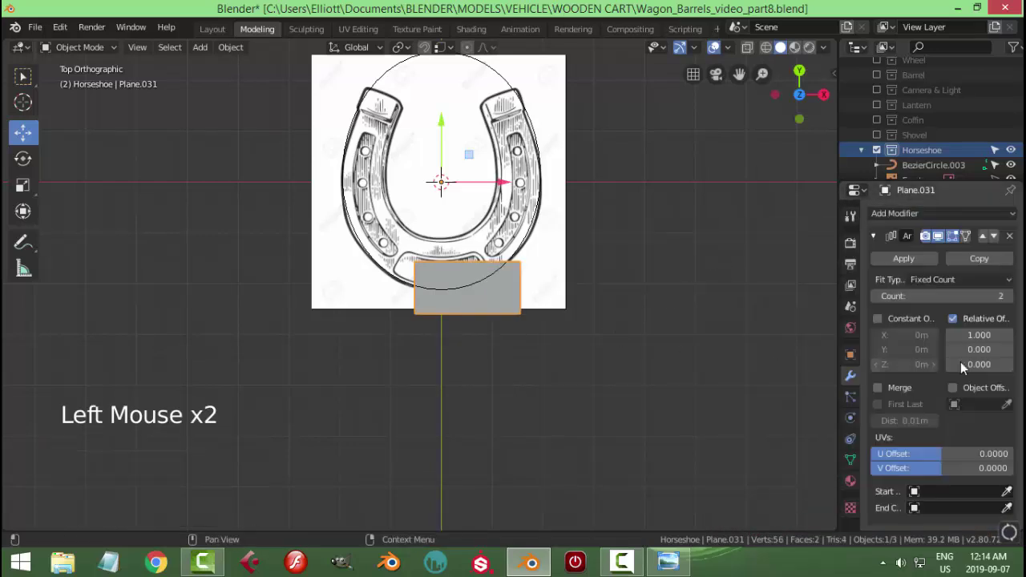
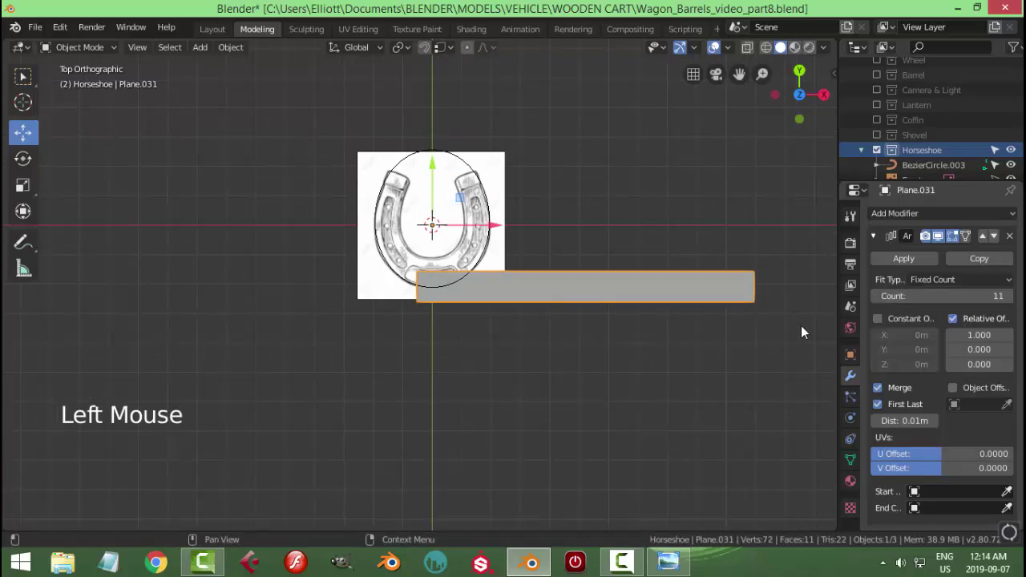
pyautogui.scroll(-3)
pyautogui.middleClick(645, 327)
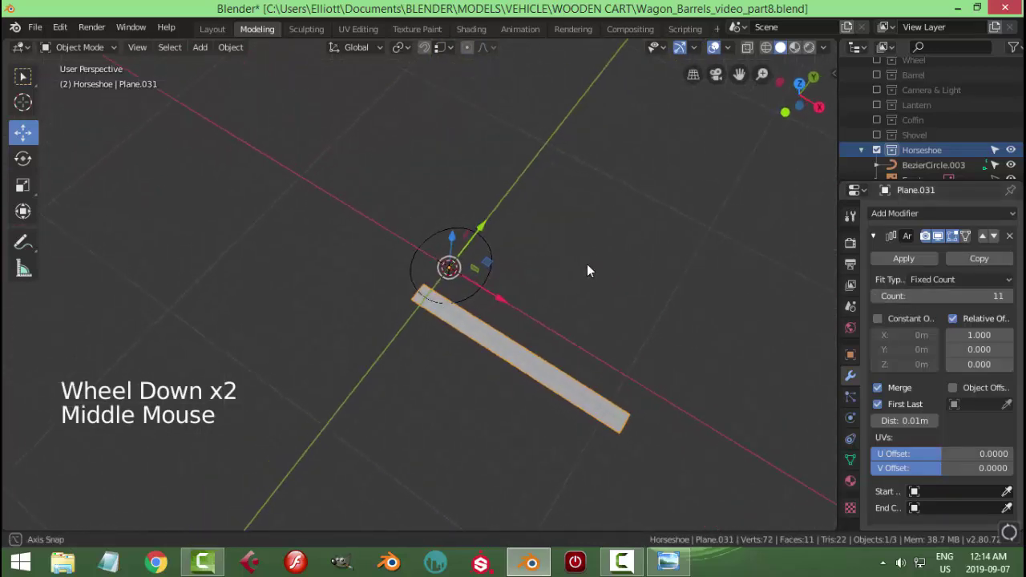
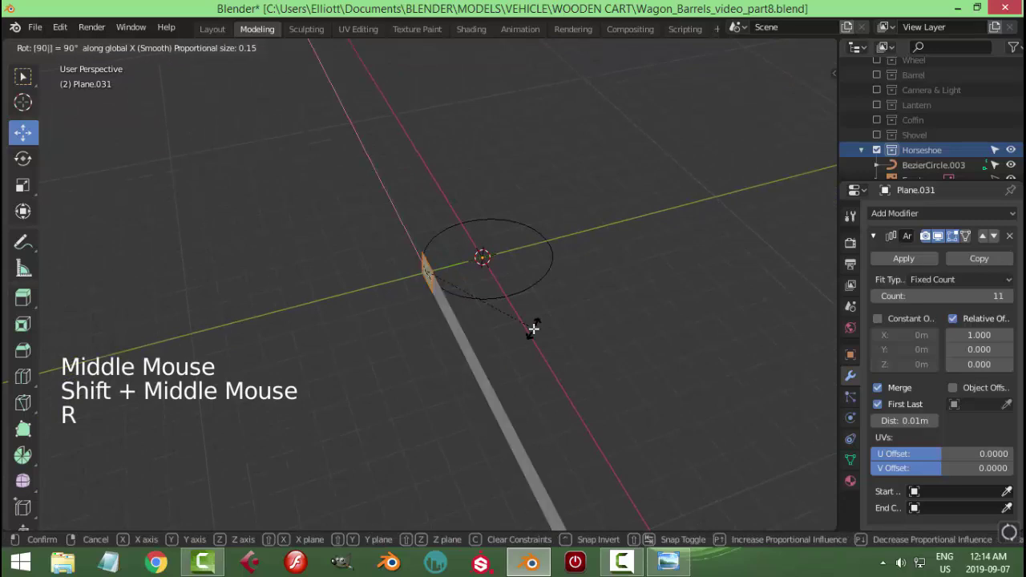
pyautogui.press('Tab')
pyautogui.middleClick(615, 329)
pyautogui.click(896, 215)
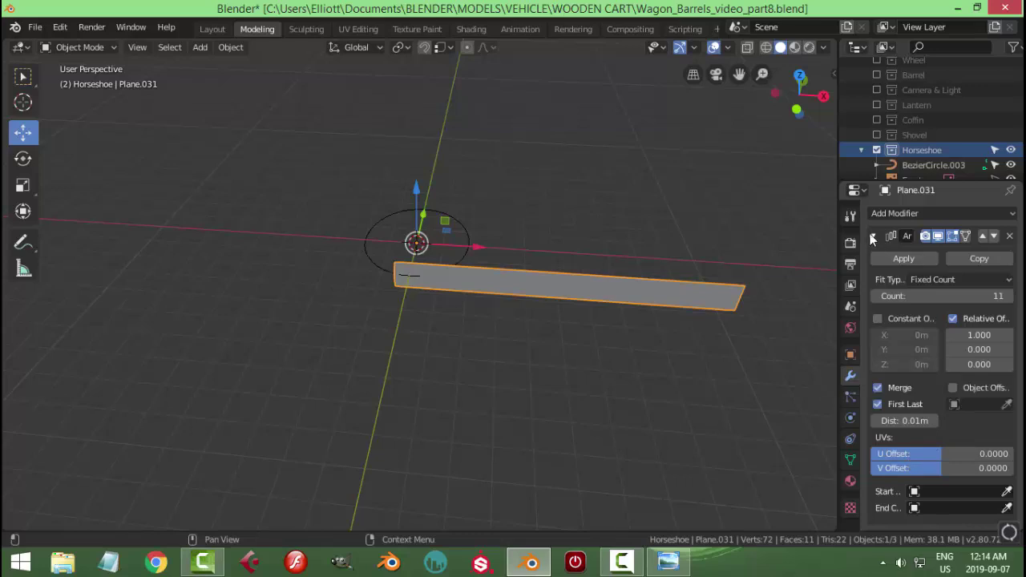
# Add a Curve modifier using BezierCircle.003 on the -X axis to bend the strip.
pyautogui.click(879, 241)
pyautogui.click(914, 328)
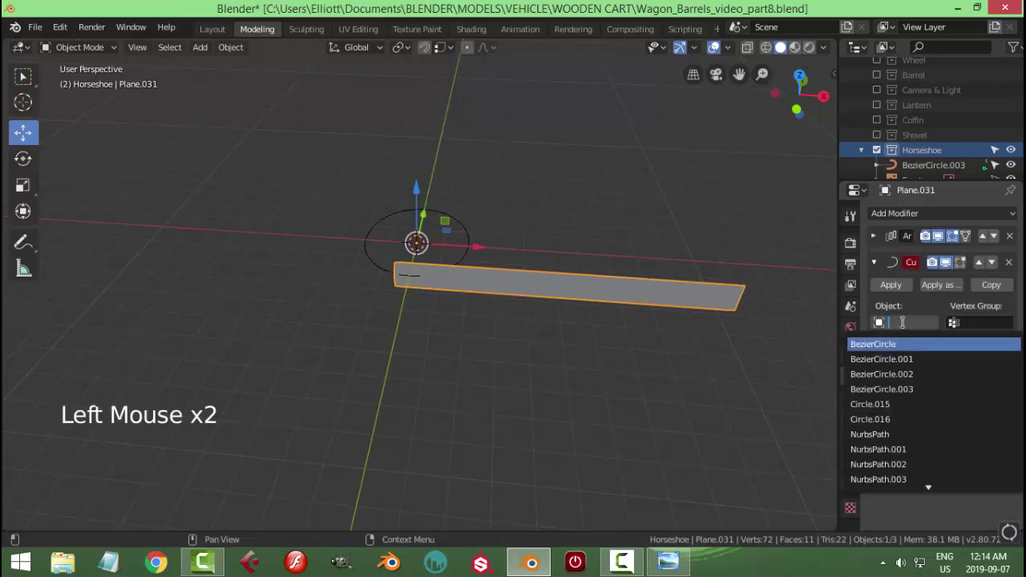
pyautogui.click(943, 325)
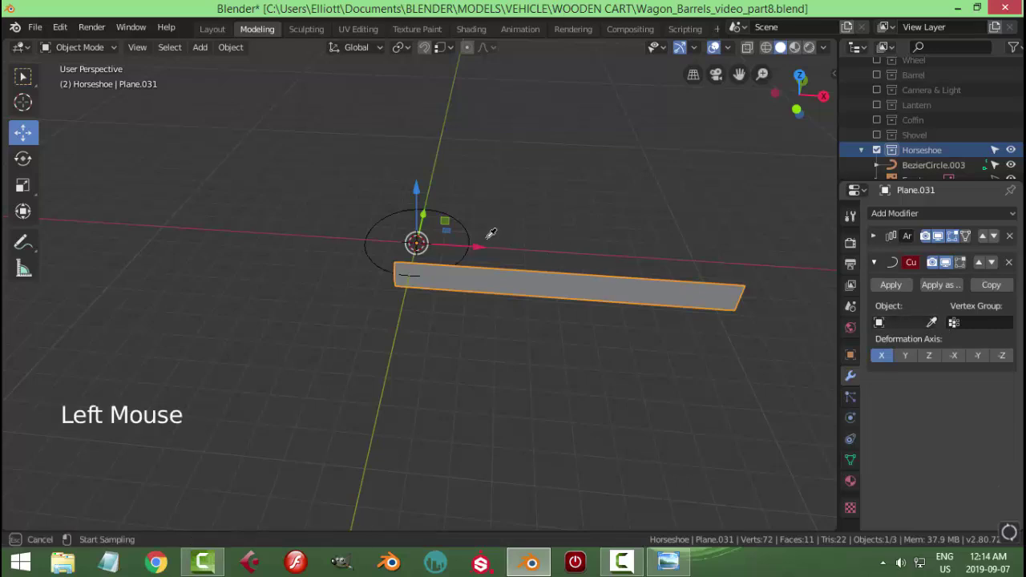
pyautogui.middleClick(607, 294)
pyautogui.scroll(3)
pyautogui.click(967, 359)
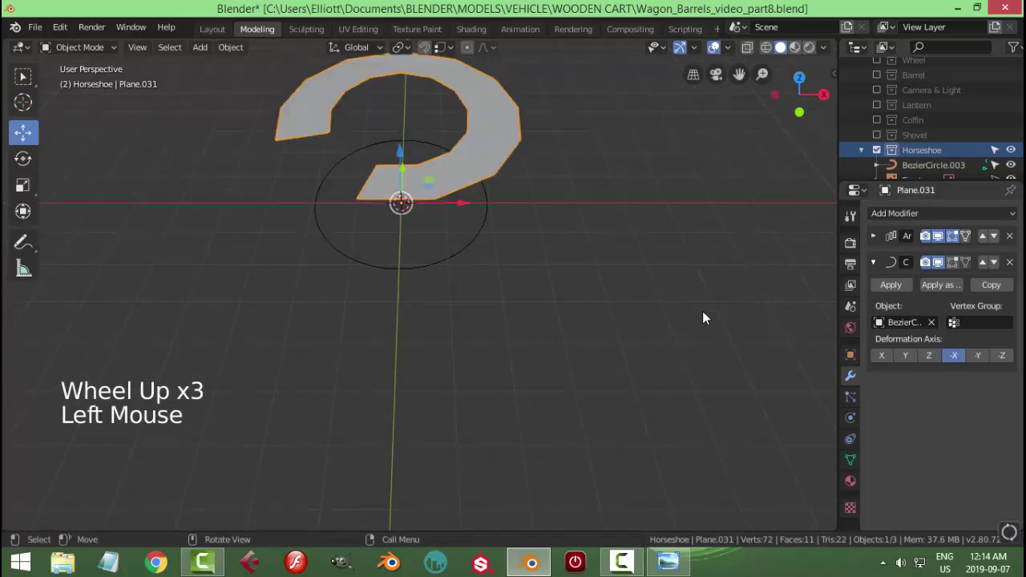
pyautogui.middleClick(583, 319)
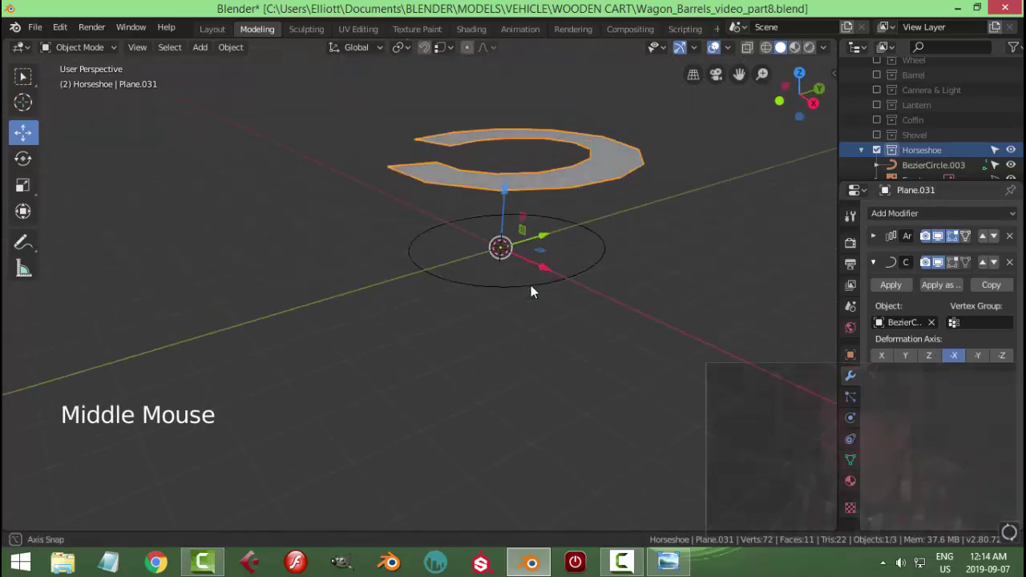
# Set the strip's origin to the 3D cursor from top view.
pyautogui.press('KP_7')
pyautogui.scroll(-3)
pyautogui.click(477, 201)
pyautogui.scroll(-3)
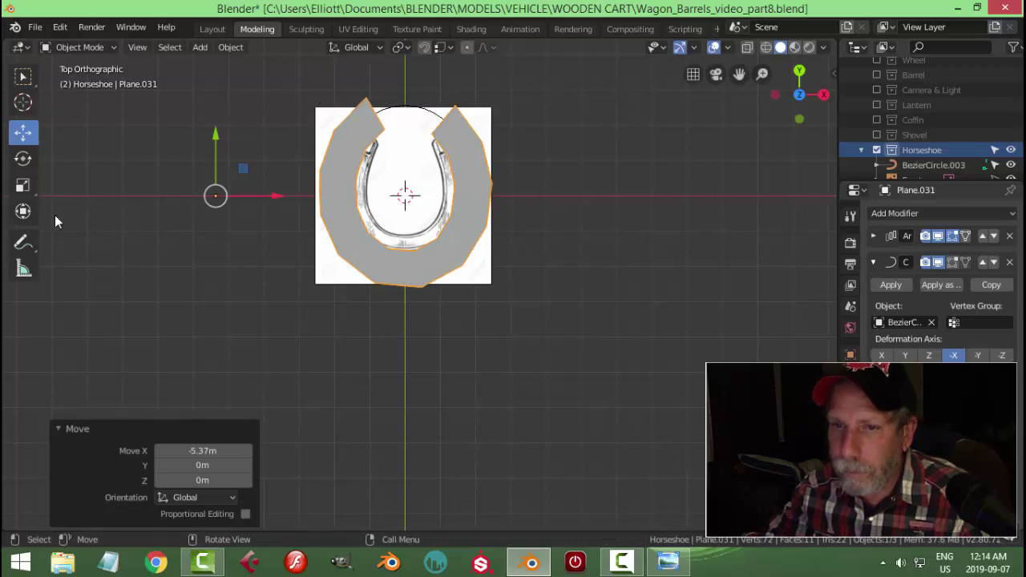
pyautogui.click(237, 52)
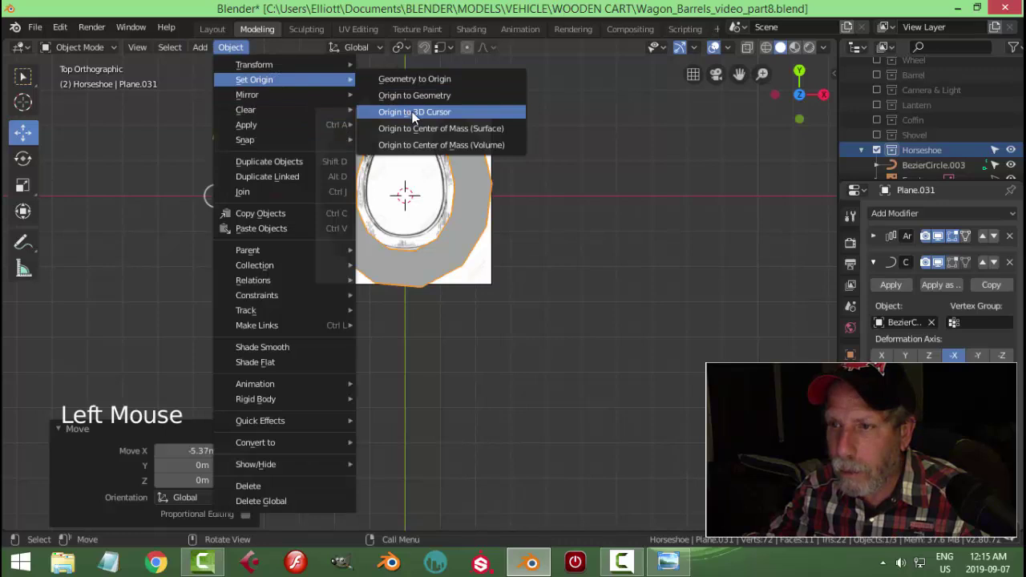
pyautogui.scroll(3)
pyautogui.scroll(-3)
# Scale and narrow the bent horseshoe to match the reference drawing.
pyautogui.press('s')
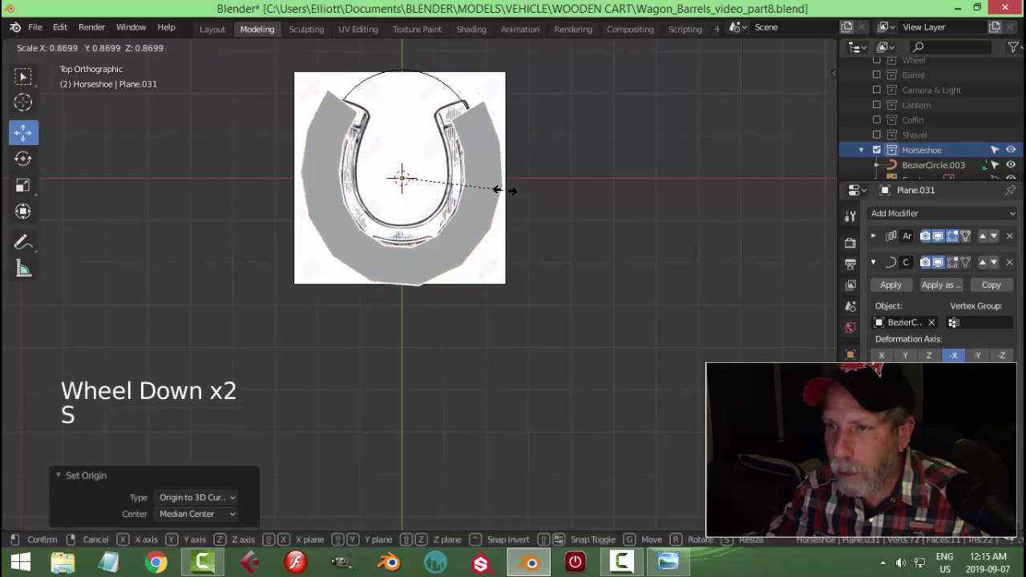
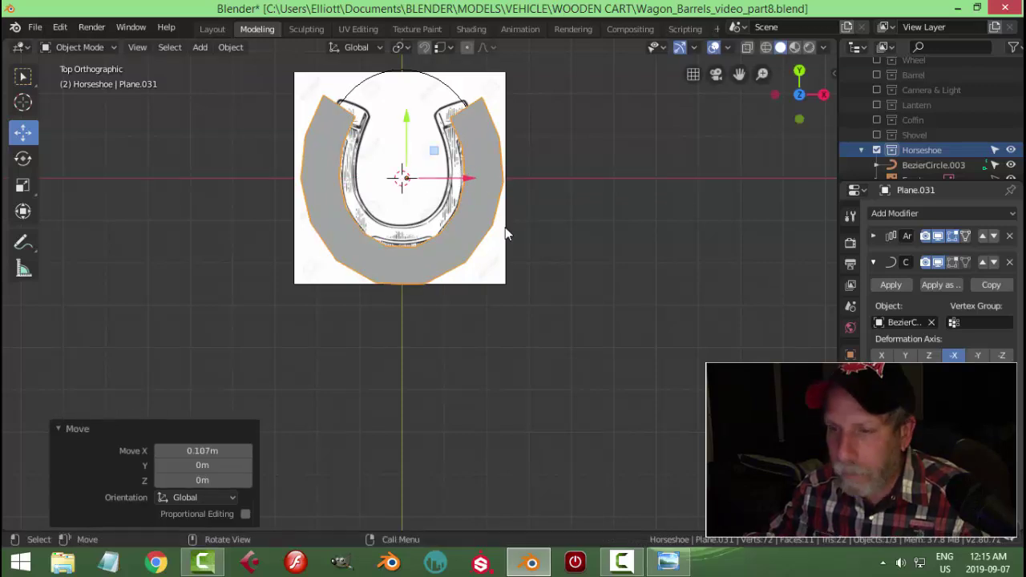
pyautogui.press('g')
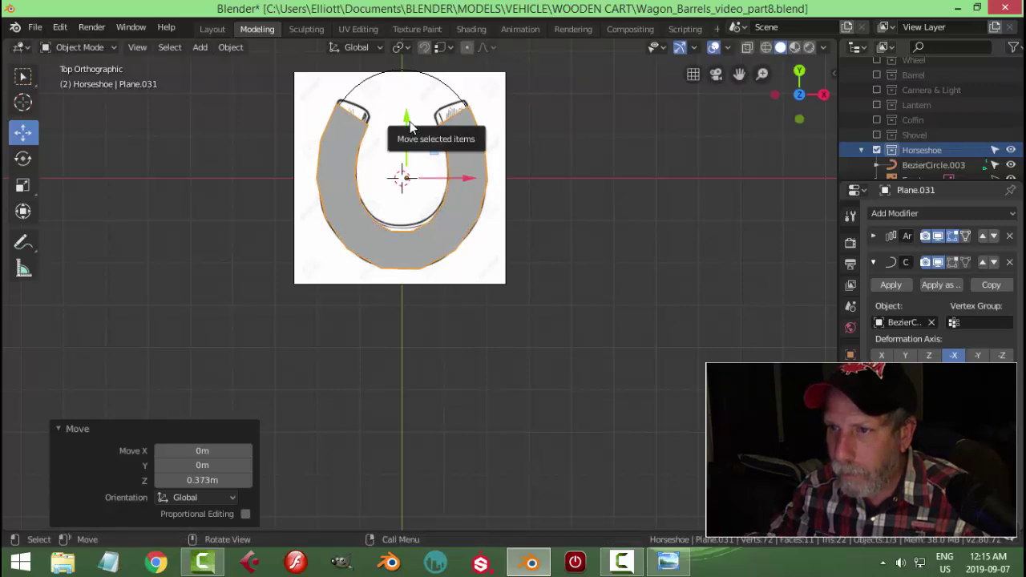
pyautogui.click(416, 126)
pyautogui.press('ctrl+z')
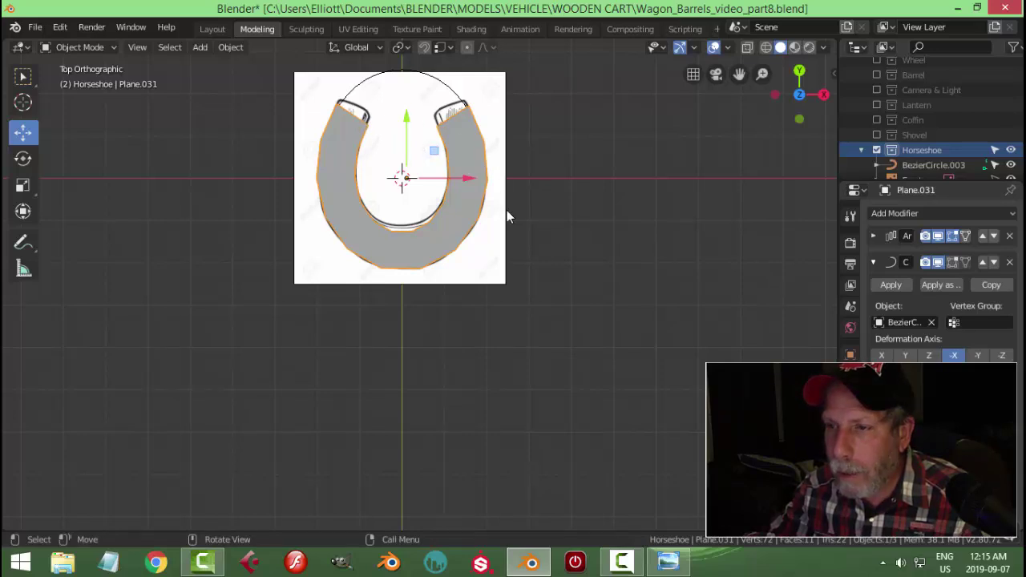
# Apply the modifiers, lower the horseshoe to the circle's level and hide the reference image.
pyautogui.middleClick(514, 306)
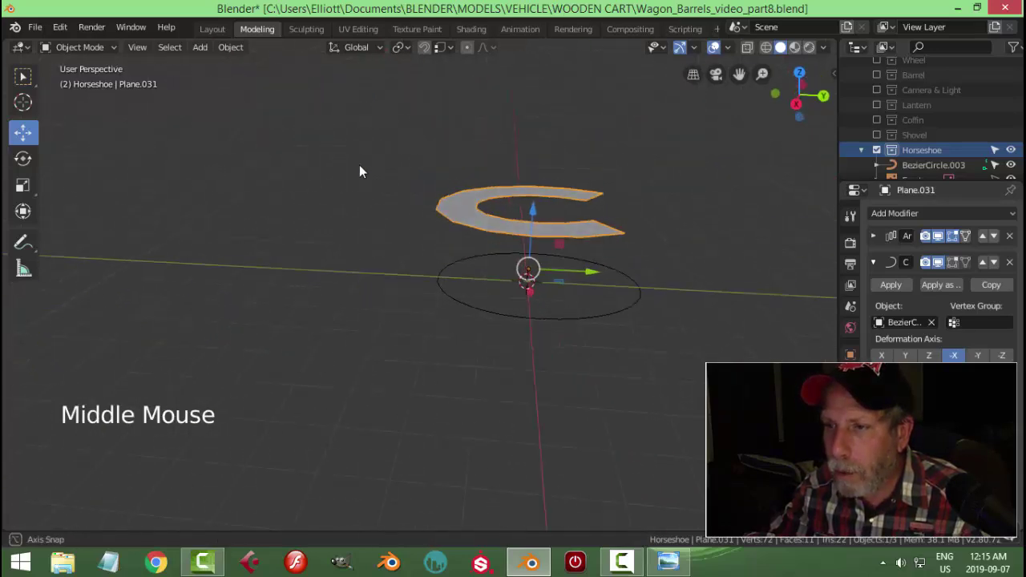
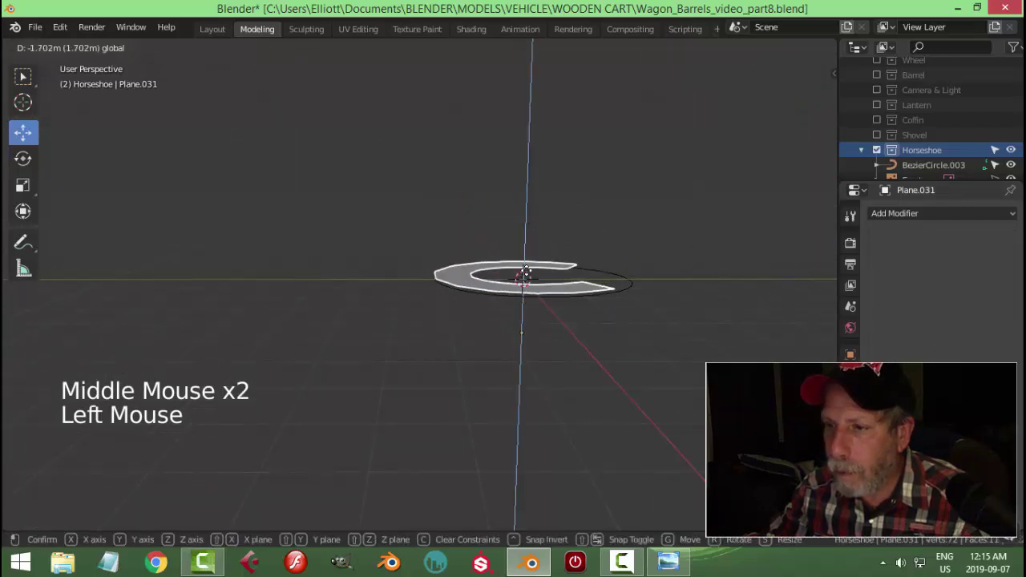
pyautogui.click(236, 52)
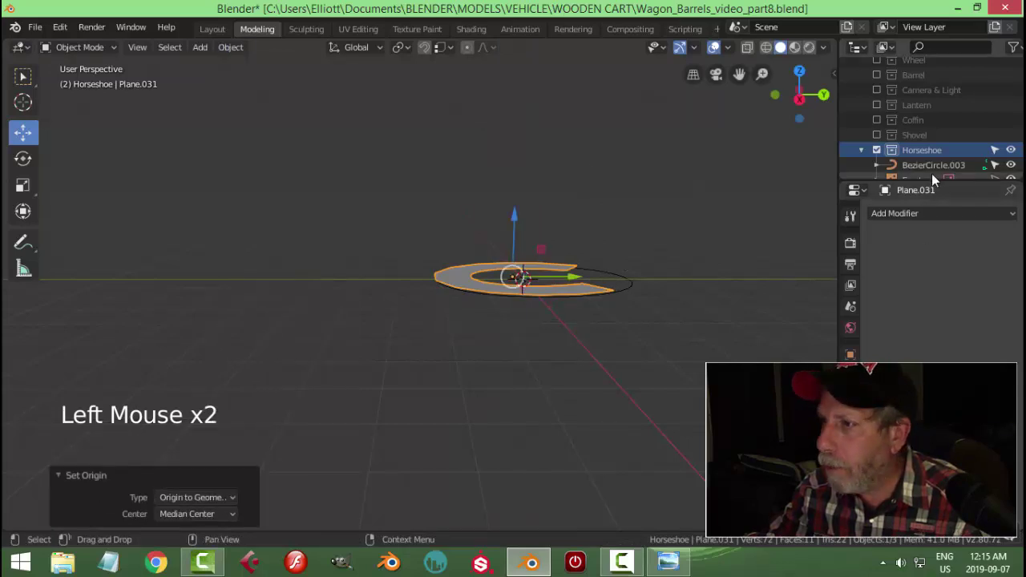
pyautogui.scroll(-3)
pyautogui.click(1018, 156)
# Inspect the horseshoe and enter Edit Mode on its mesh from top view.
pyautogui.middleClick(540, 298)
pyautogui.middleClick(595, 283)
pyautogui.press('KP_7')
pyautogui.scroll(3)
pyautogui.middleClick(590, 250)
pyautogui.press('Tab')
pyautogui.scroll(3)
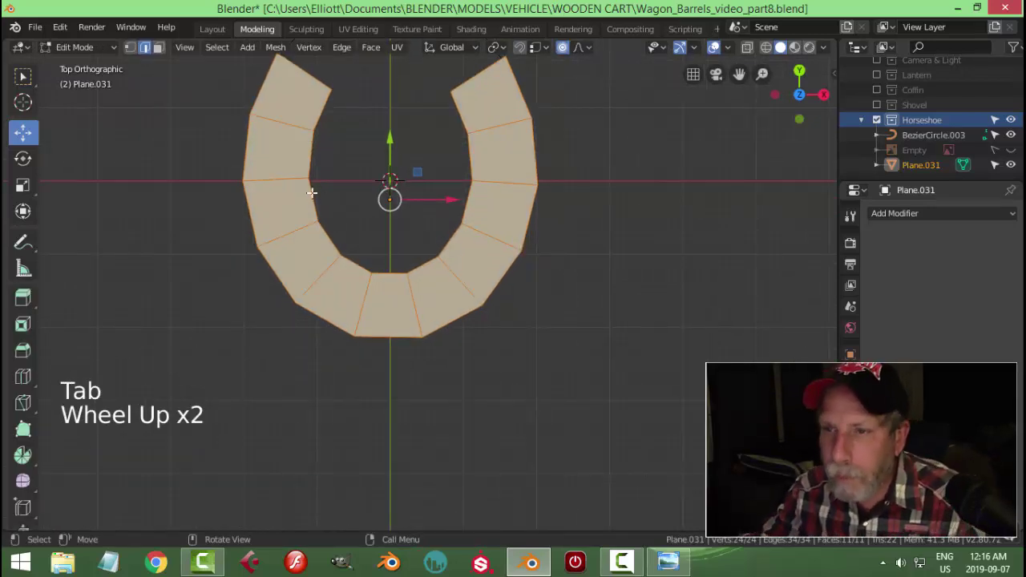
# Add three lengthwise loop cuts dividing the band toward its inner, outer and middle lines.
pyautogui.press('ctrl+r')
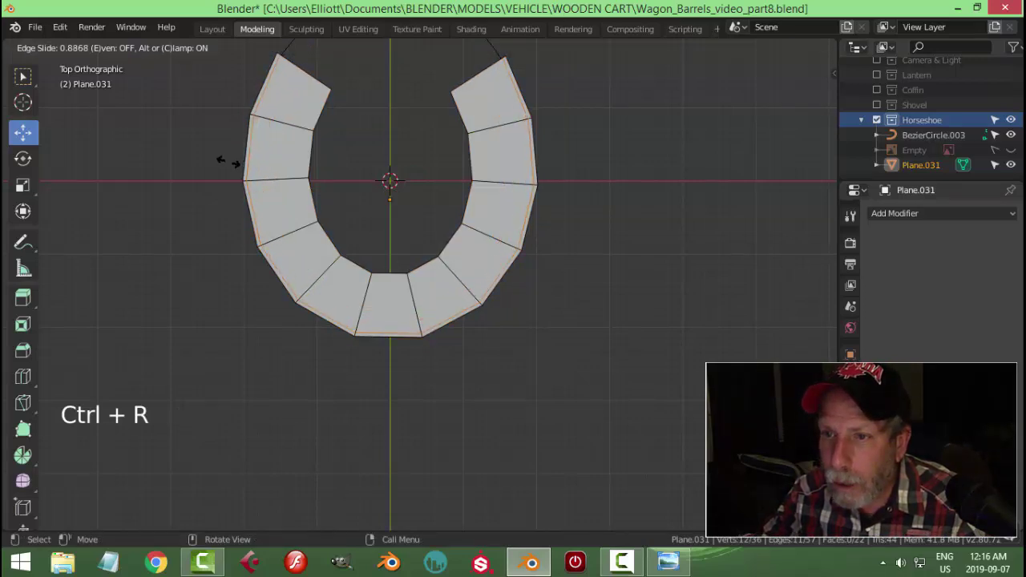
pyautogui.press('ctrl+r')
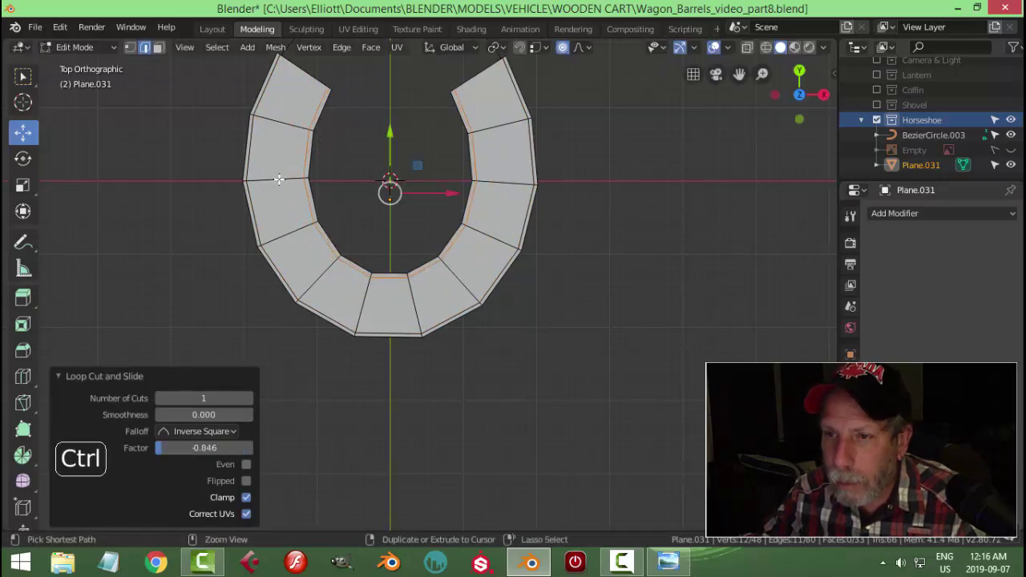
pyautogui.press('ctrl+r')
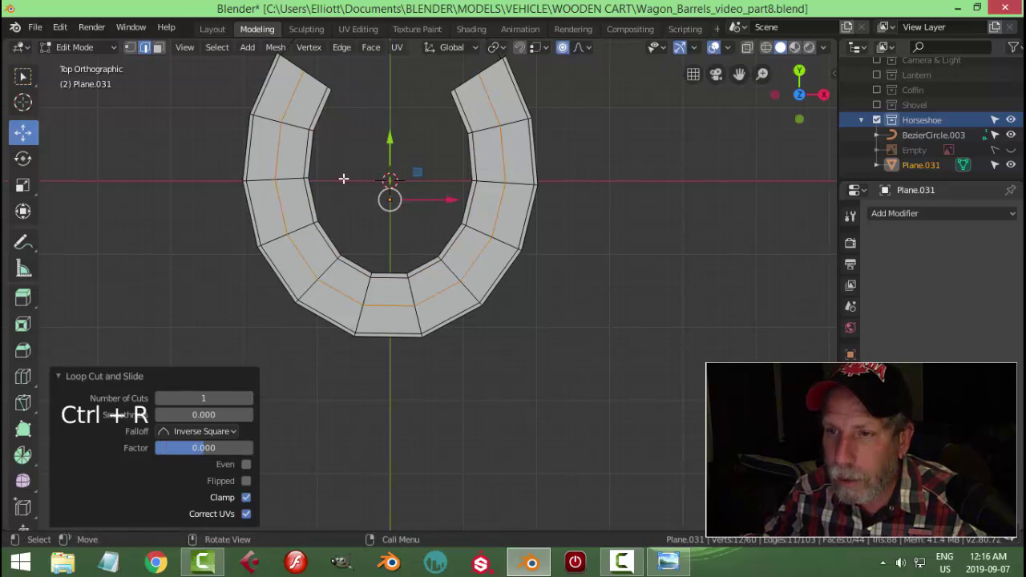
pyautogui.press('alt+a')
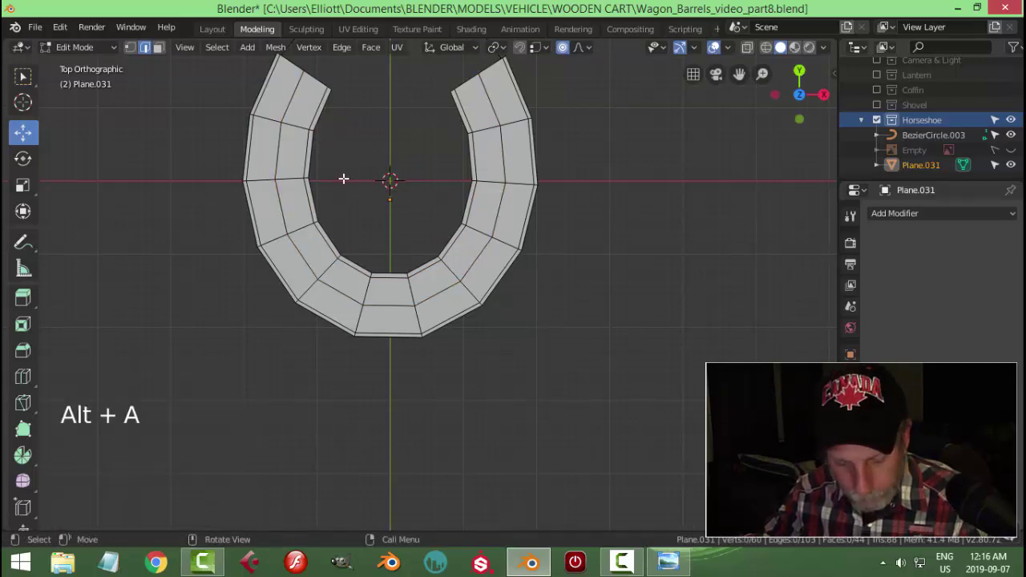
# Select faces around the band and switch to face select for the nail hole spots.
pyautogui.press('c')
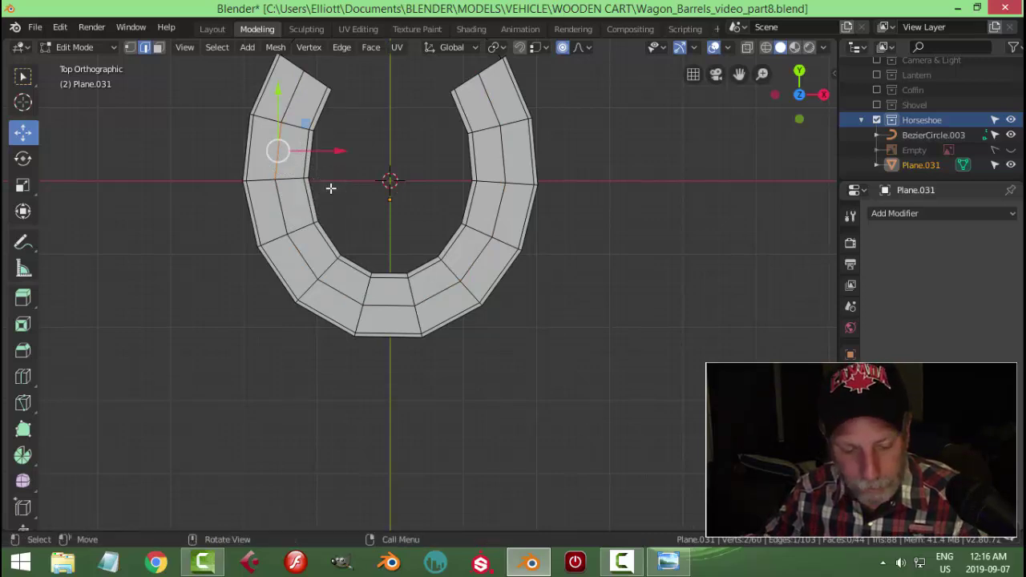
pyautogui.press('alt+a')
pyautogui.press('3')
# Inset the five hexagon faces with individual-origin pivot and delete them to open nail holes.
pyautogui.press('c')
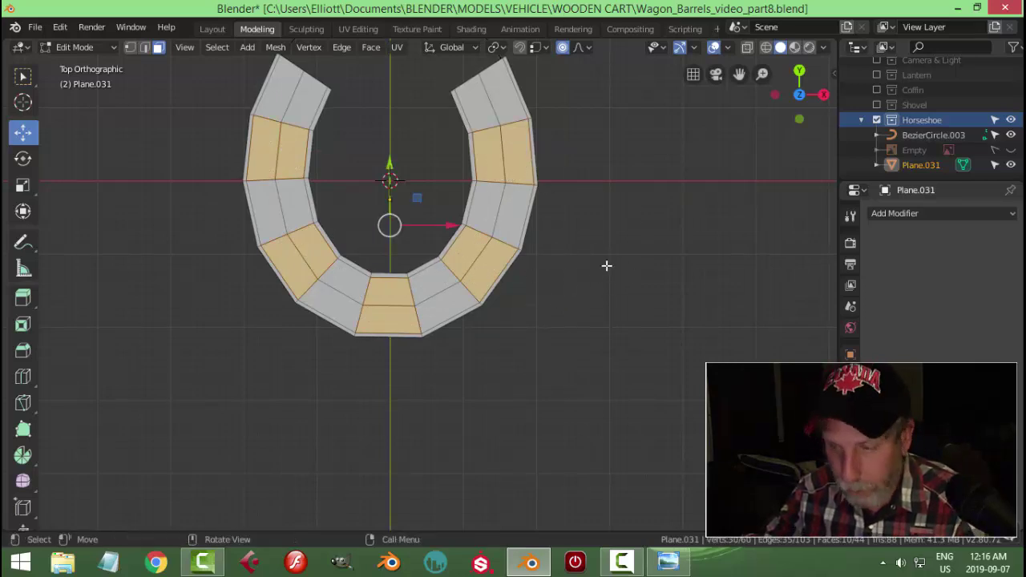
pyautogui.press('i')
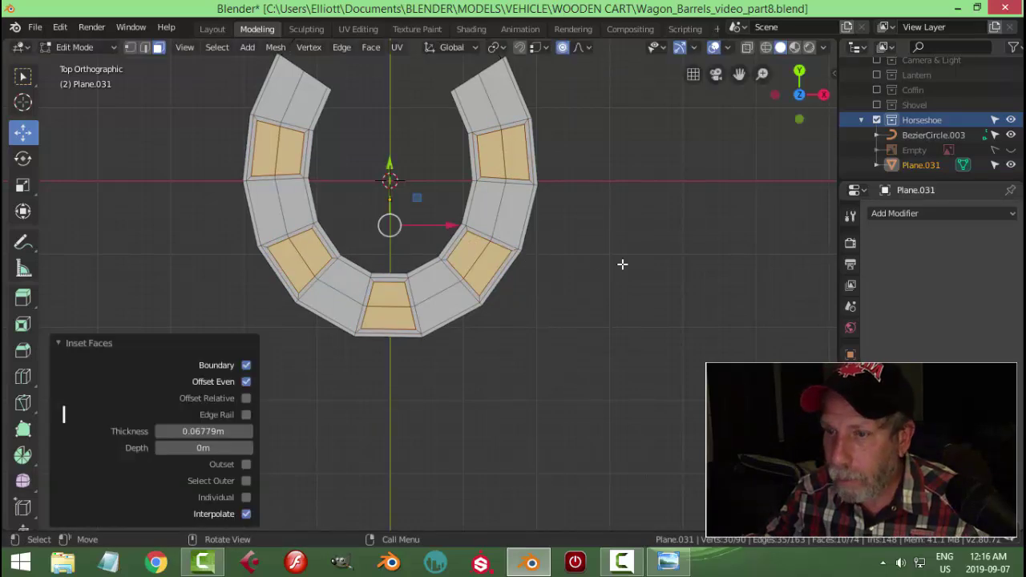
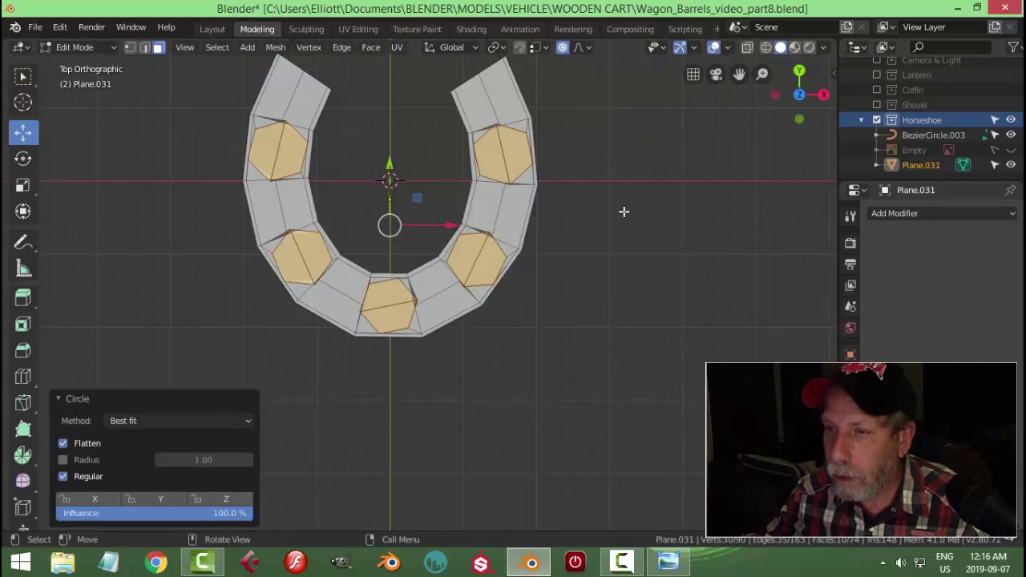
pyautogui.click(512, 51)
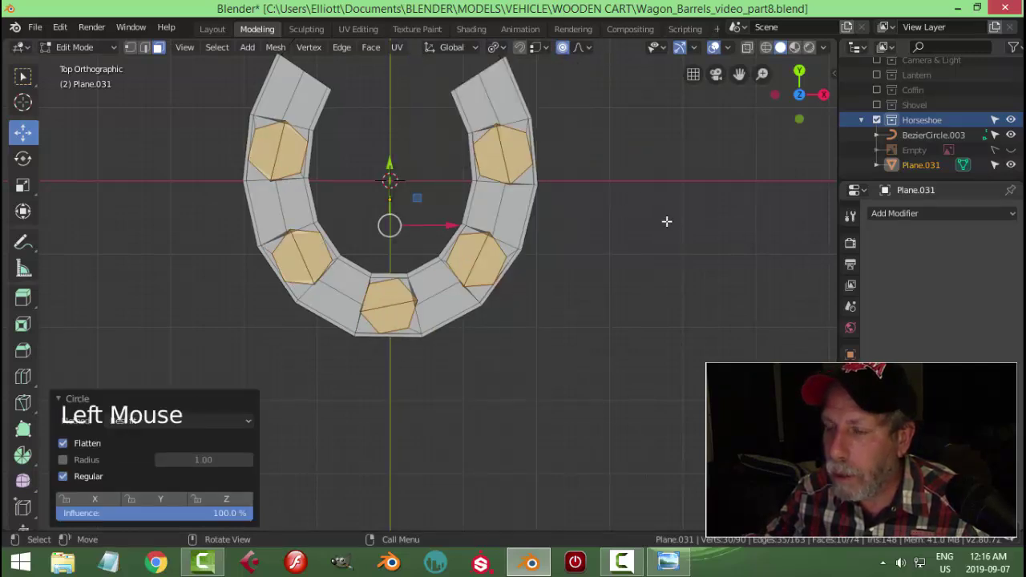
pyautogui.press('s')
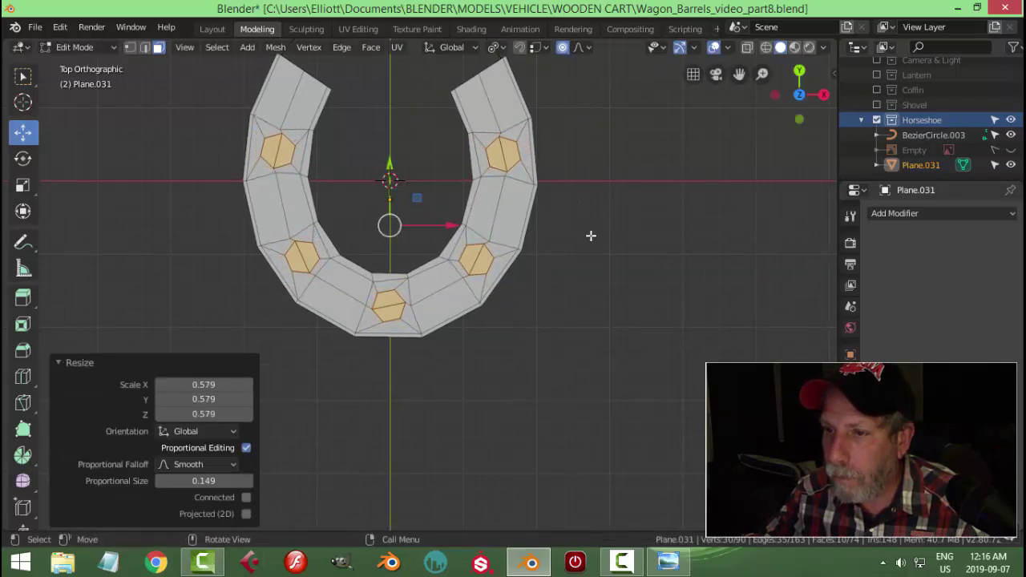
pyautogui.press('x')
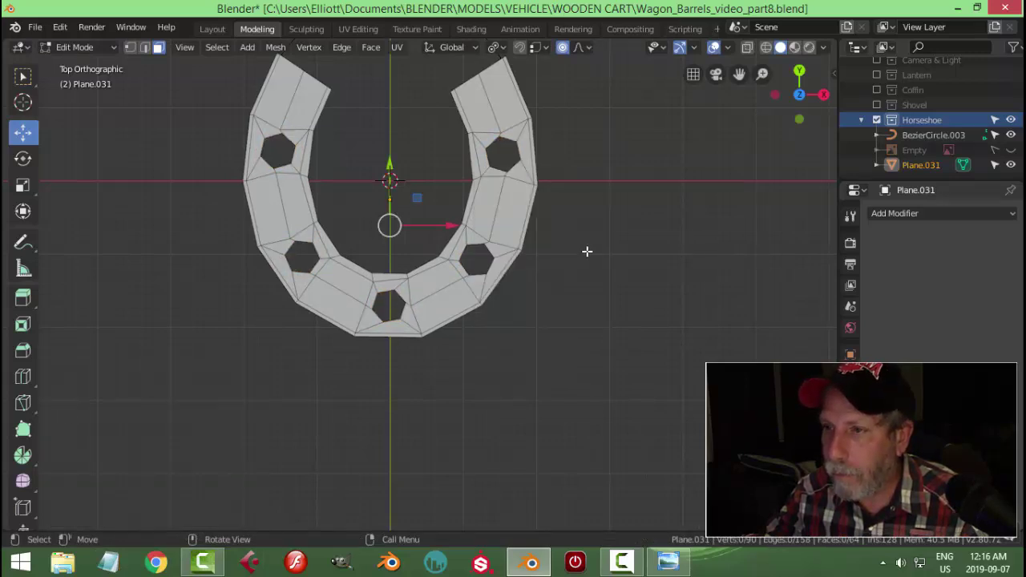
pyautogui.click(508, 50)
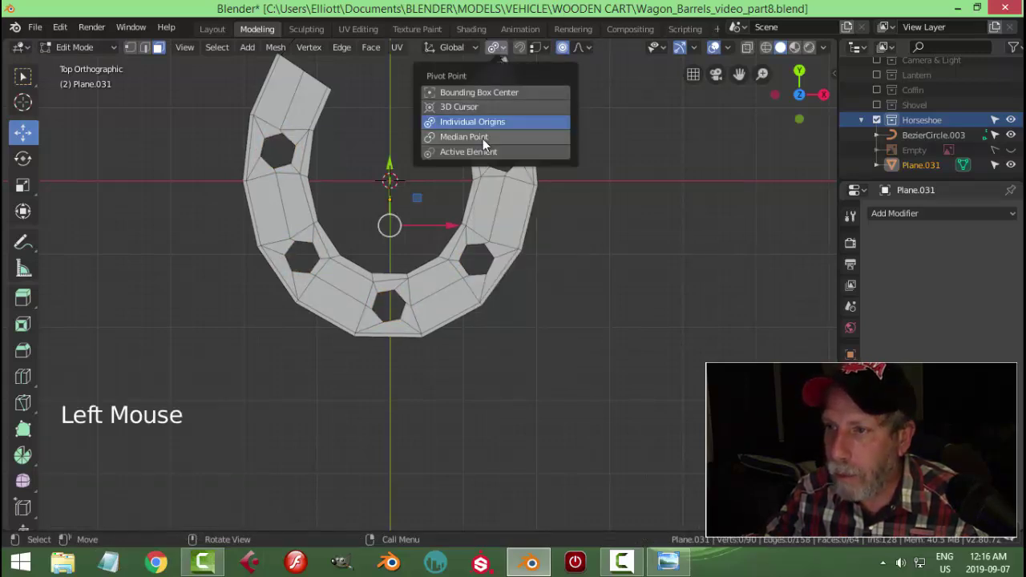
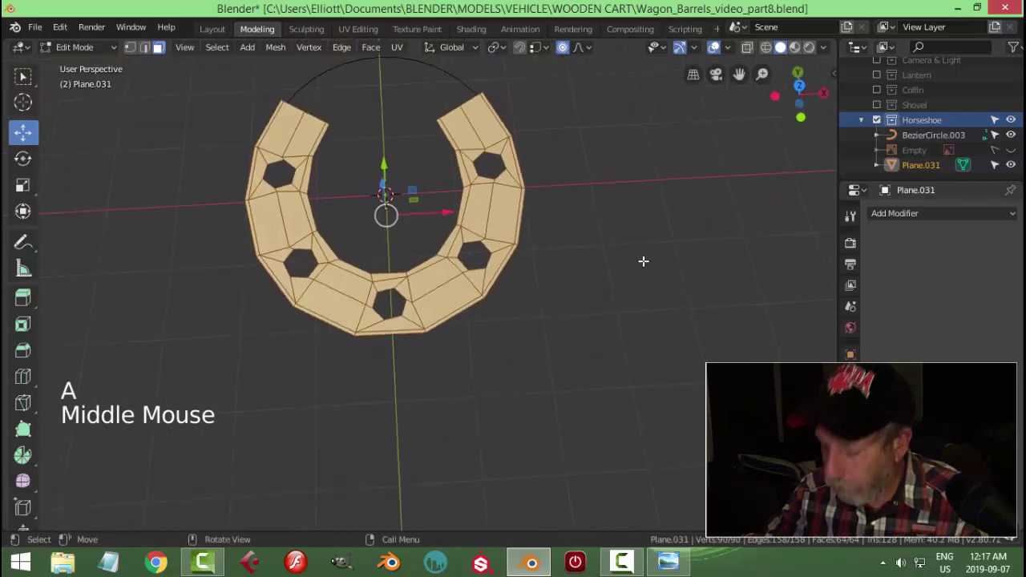
# In see-through top view, select the outer tip vertices of both prongs.
pyautogui.press('KP_7')
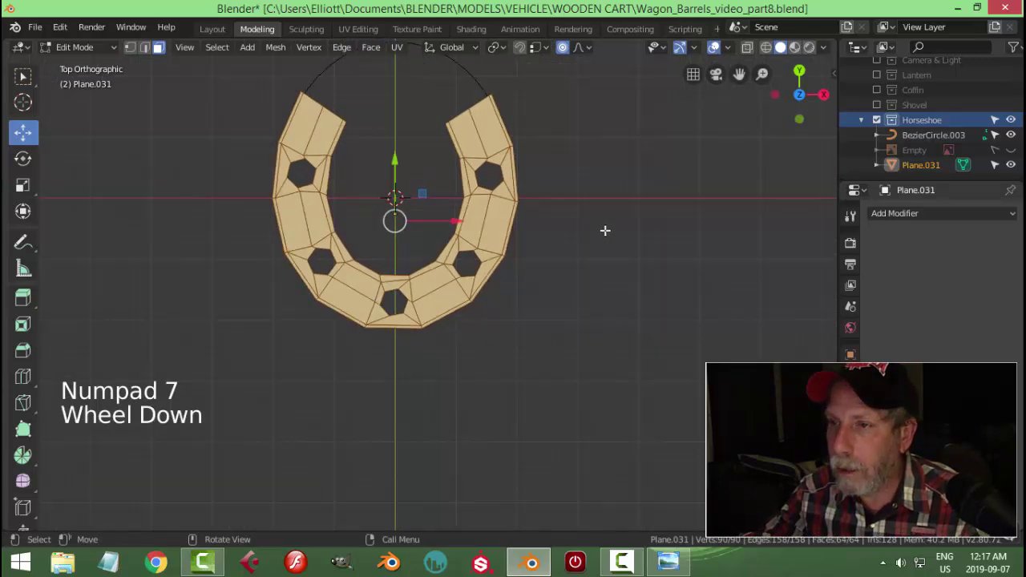
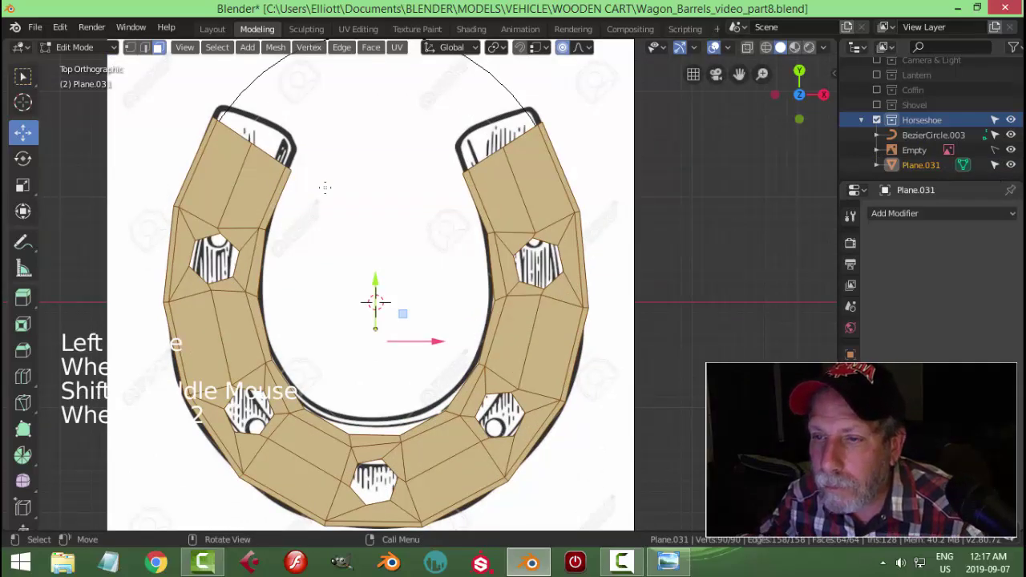
pyautogui.press('z')
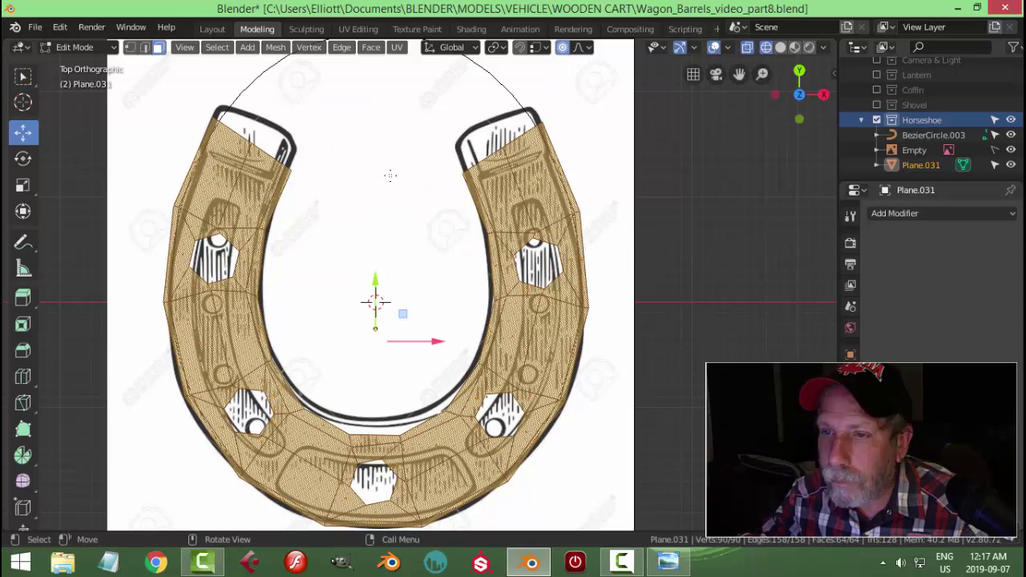
pyautogui.press('1')
pyautogui.press('a')
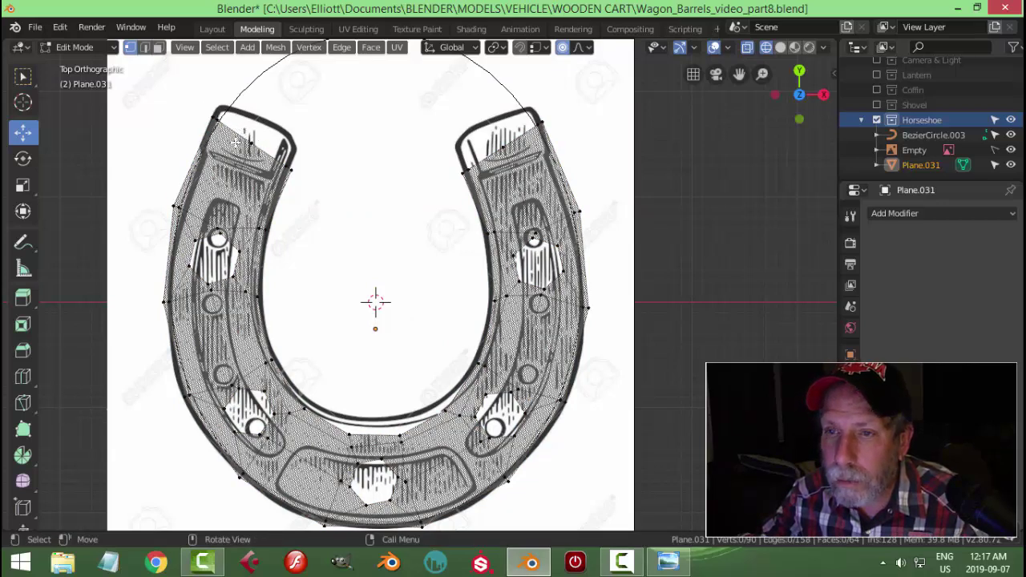
pyautogui.press('b')
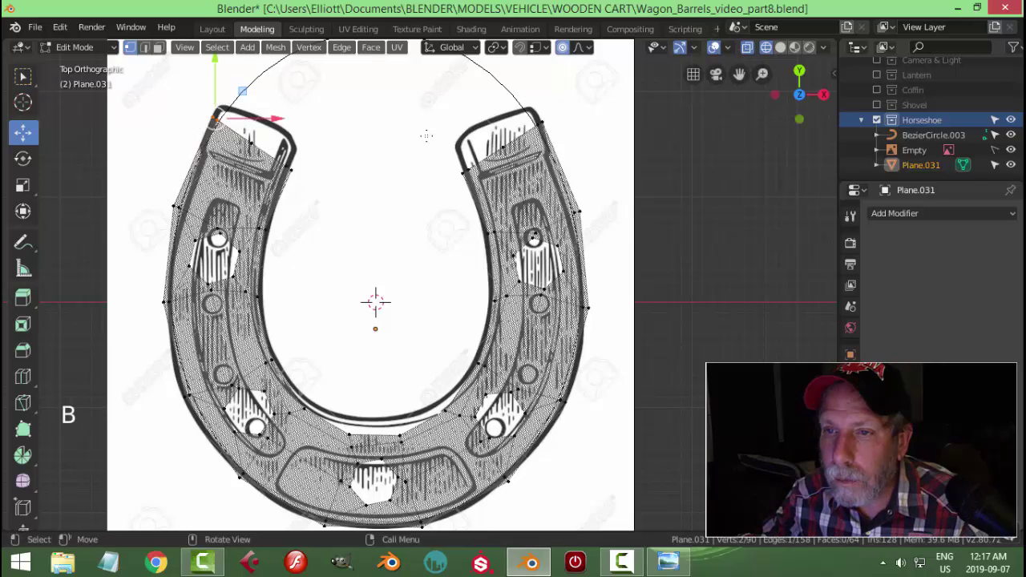
pyautogui.press('b')
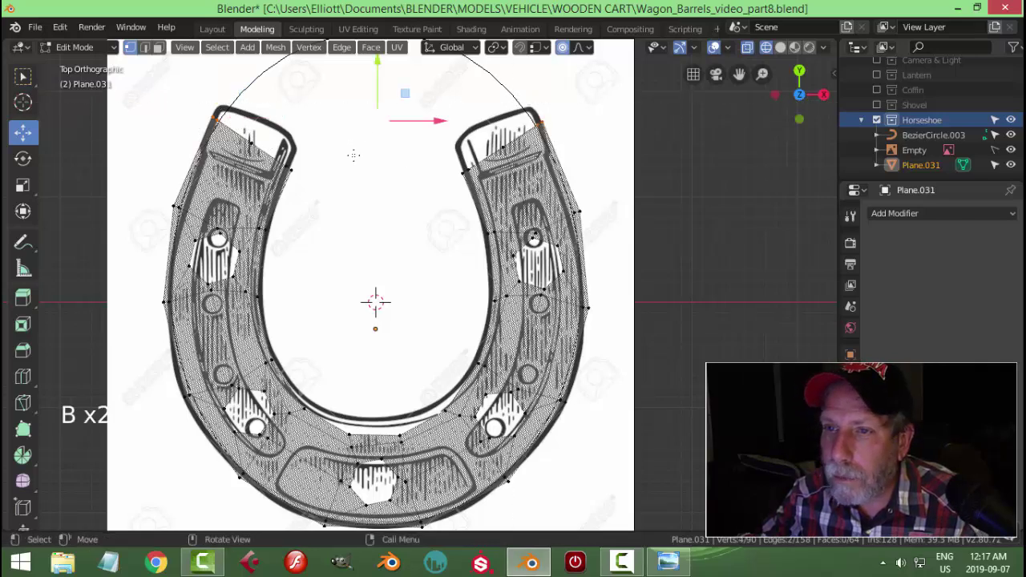
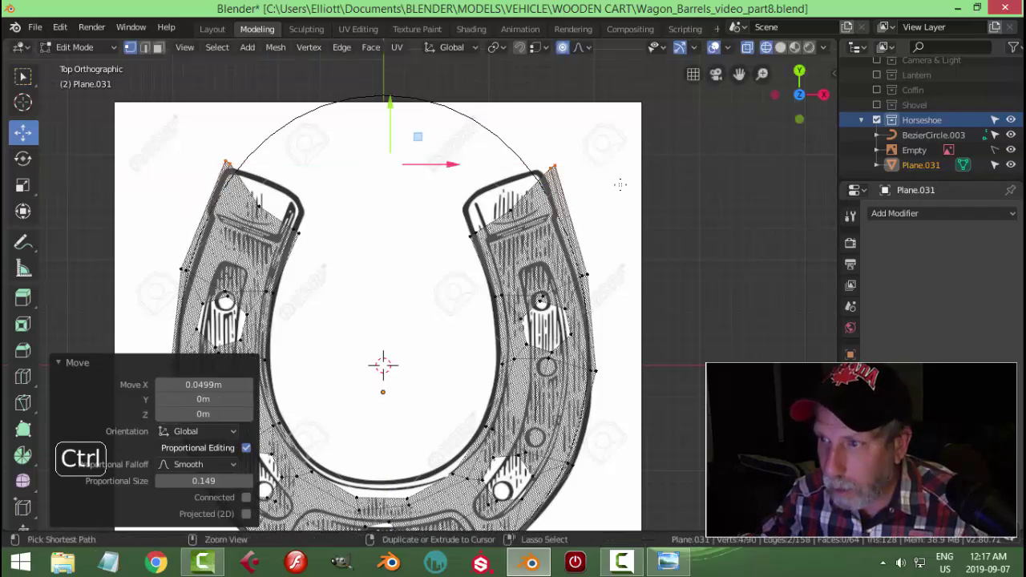
# Narrow the gap between the prong tips and move the left prong's vertices onto the drawing's outline.
pyautogui.press('ctrl+s')
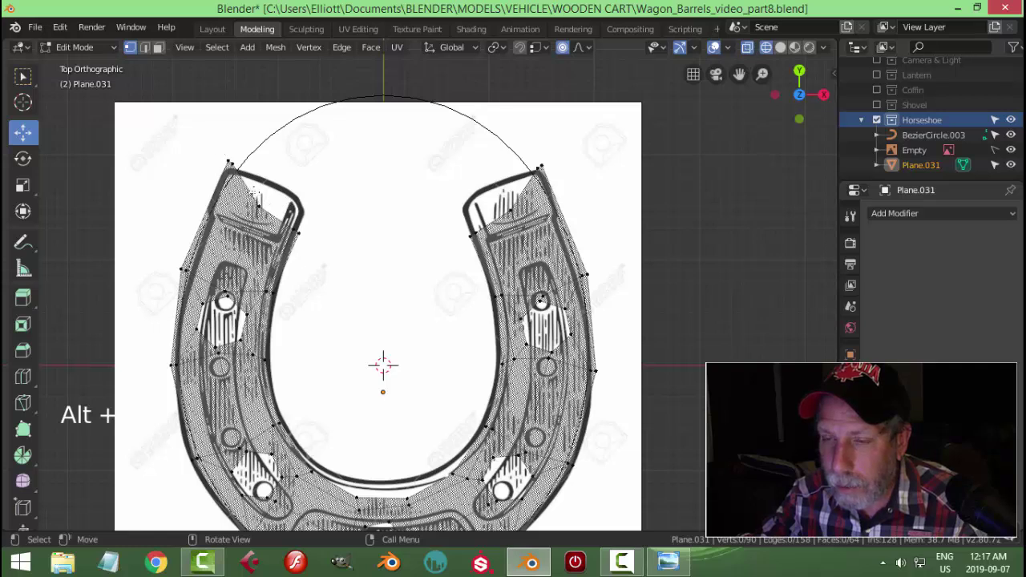
pyautogui.press('b')
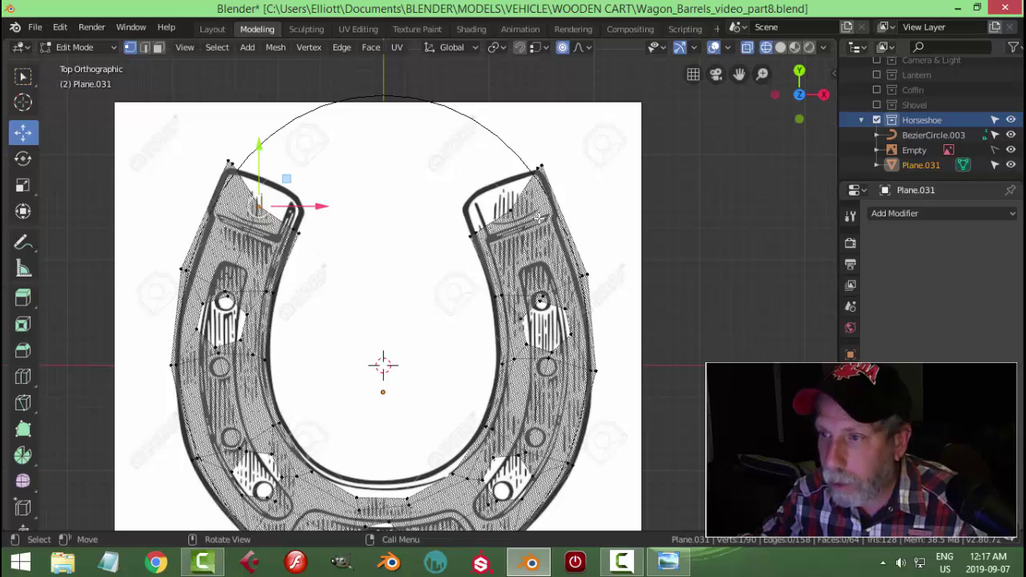
pyautogui.press('g')
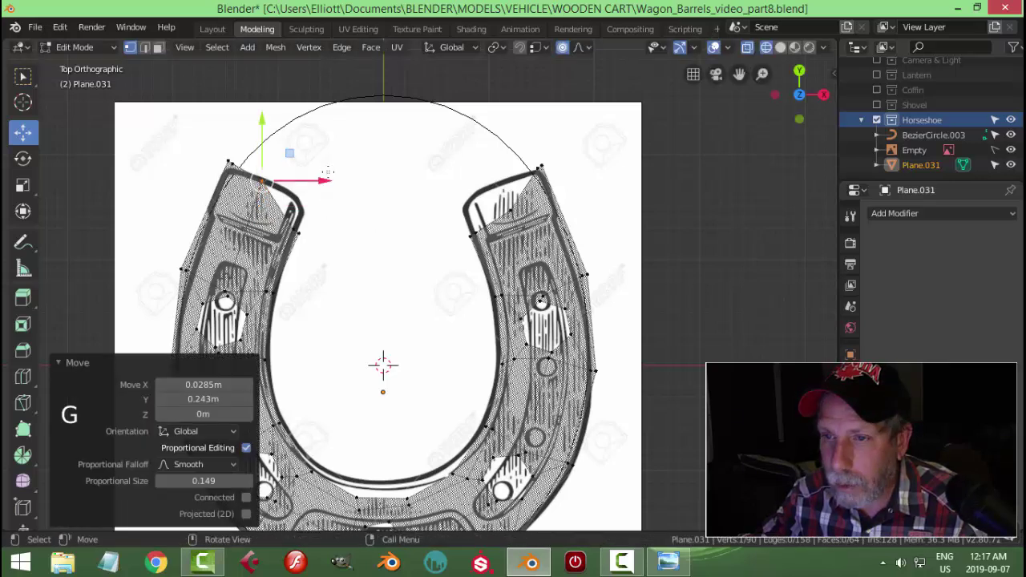
pyautogui.press('alt+b')
pyautogui.press('g')
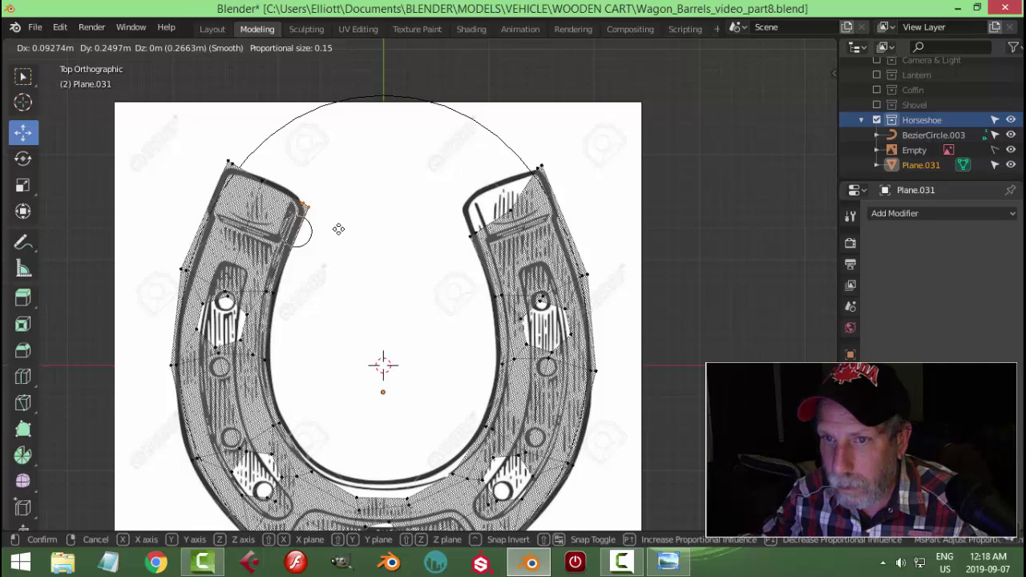
pyautogui.press('a')
pyautogui.press('b')
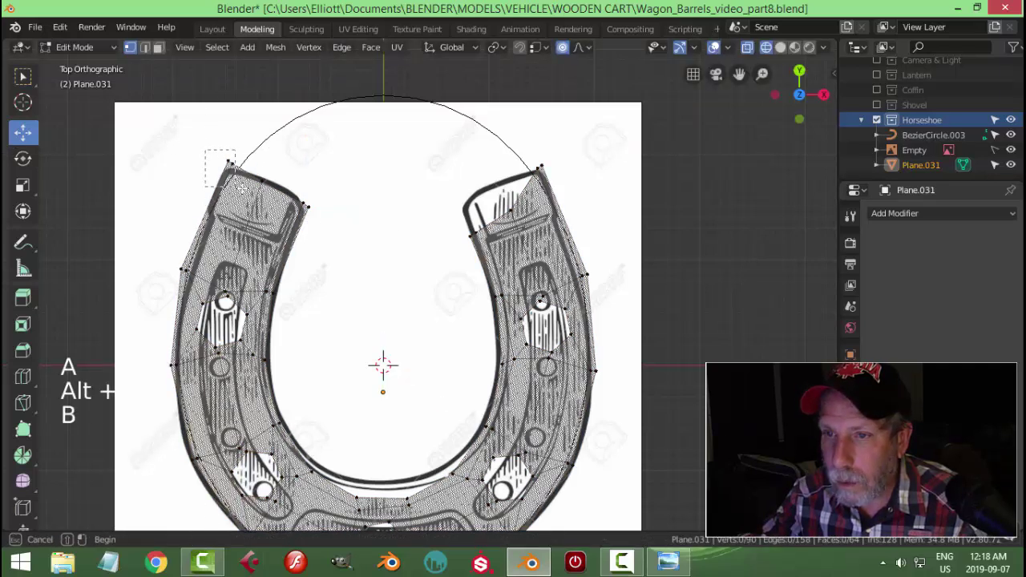
pyautogui.press('g')
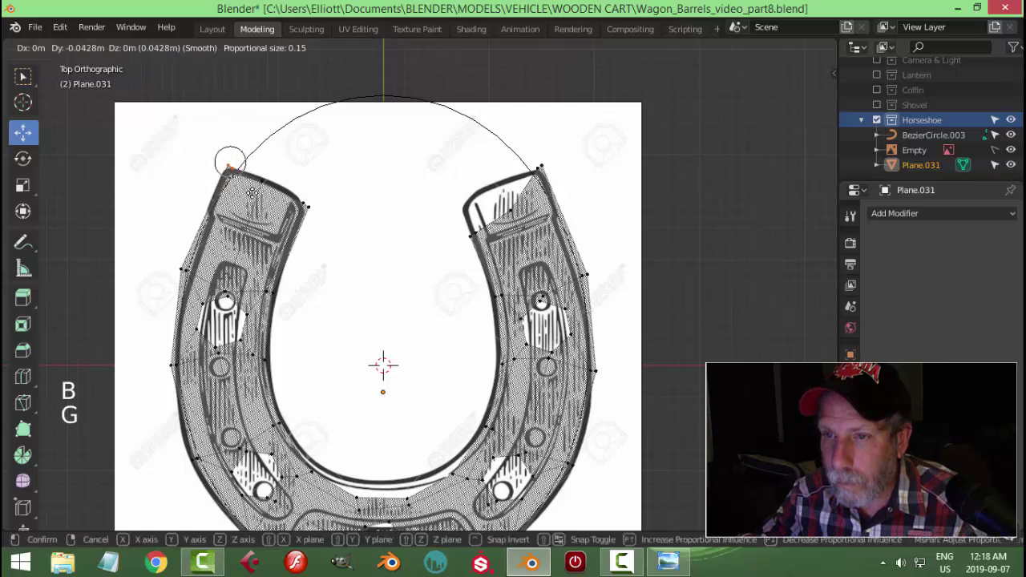
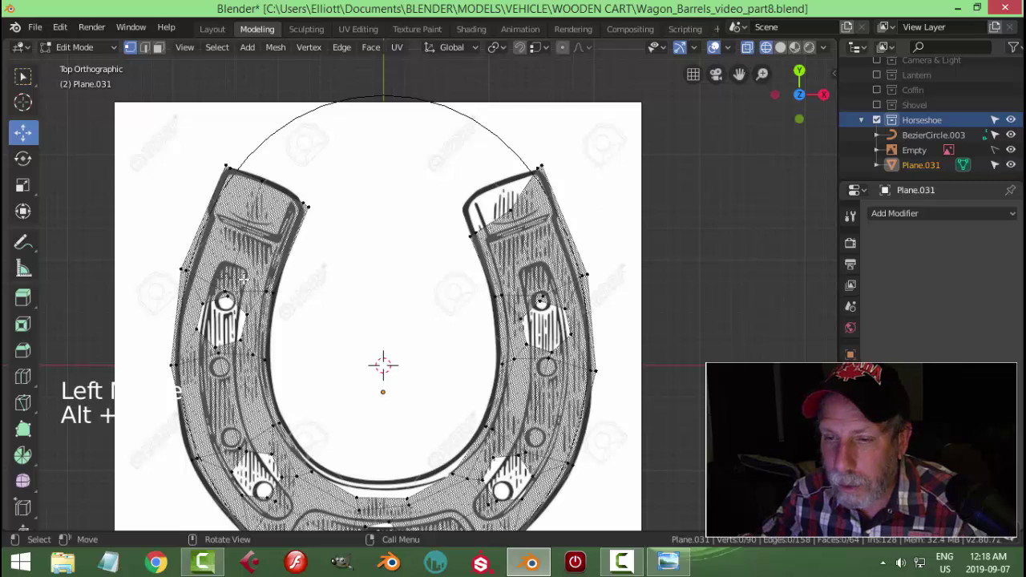
# Move the right prong's tip, inner corner and outer edge vertices onto the outline, then select the whole mesh.
pyautogui.press('b')
pyautogui.press('g')
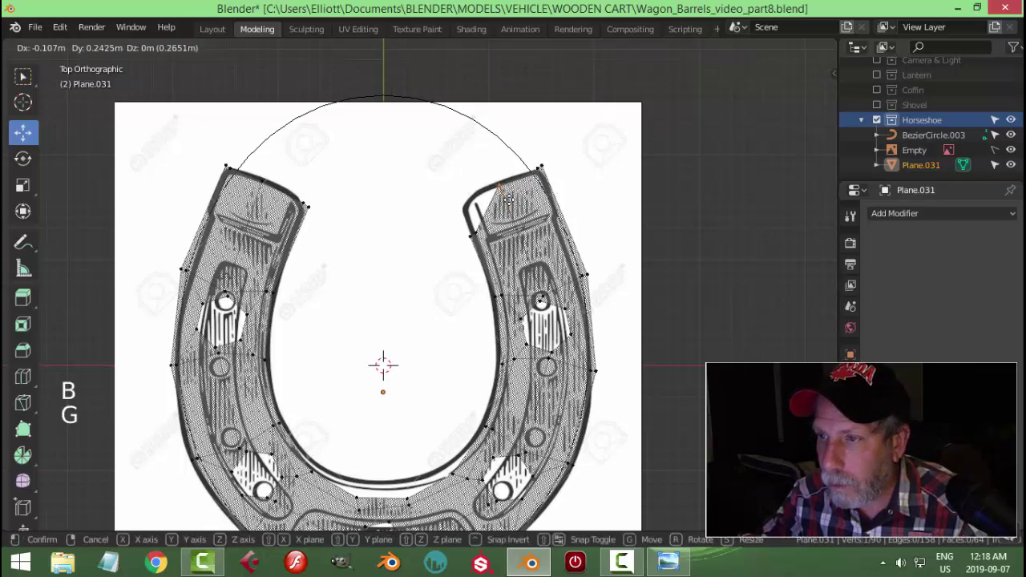
pyautogui.press('b')
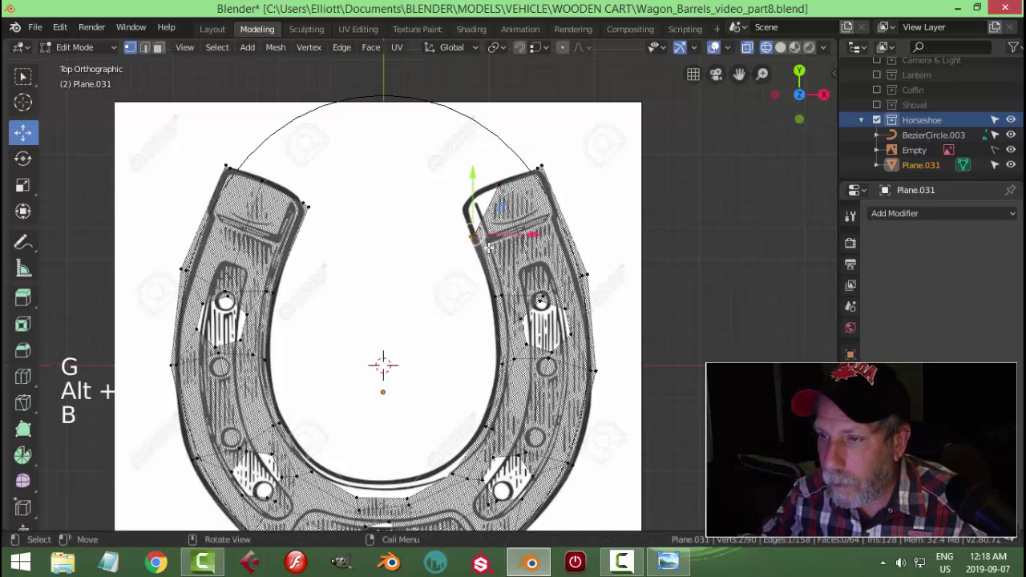
pyautogui.press('g')
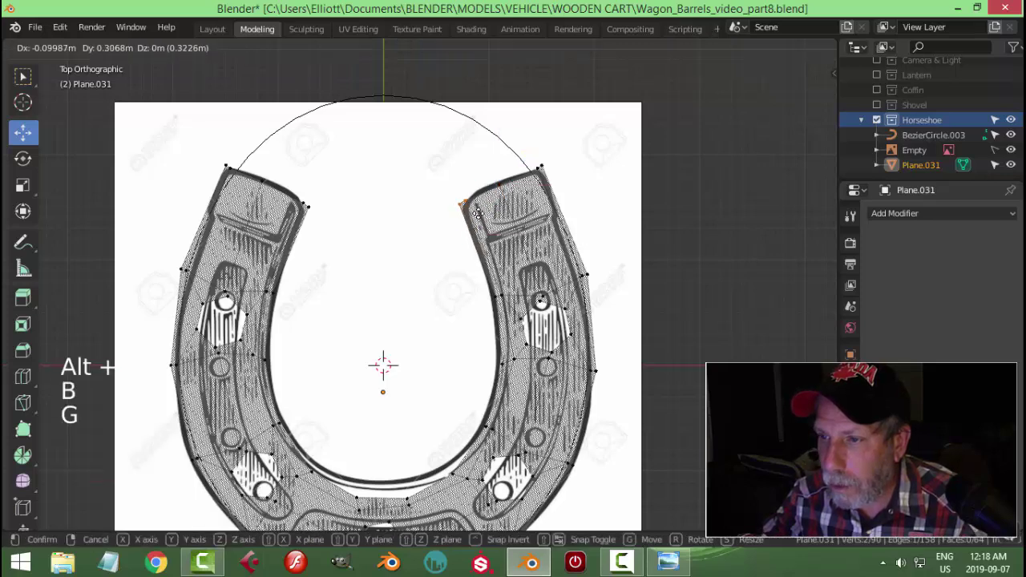
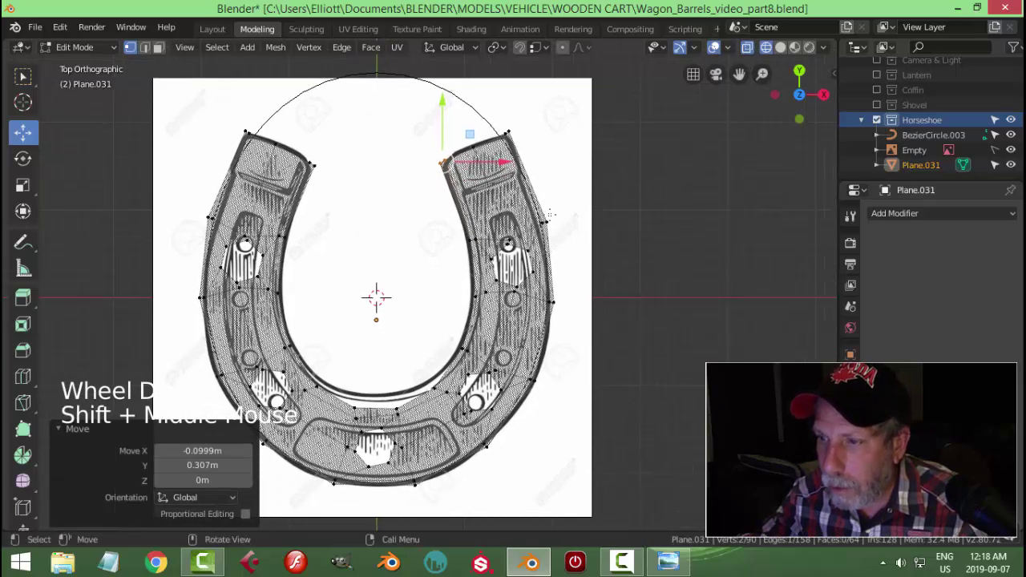
pyautogui.press('b')
pyautogui.press('g')
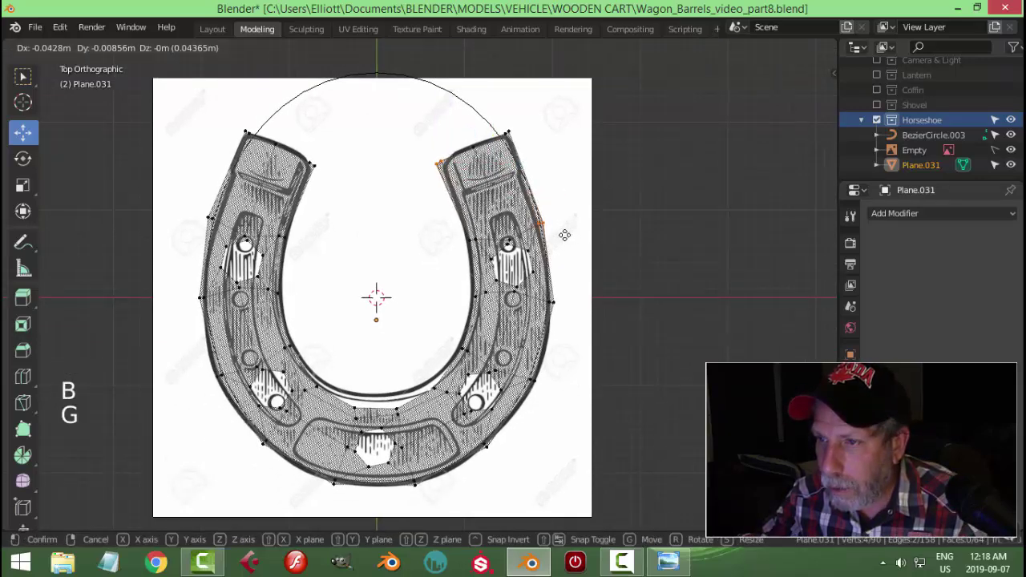
pyautogui.press('alt+a')
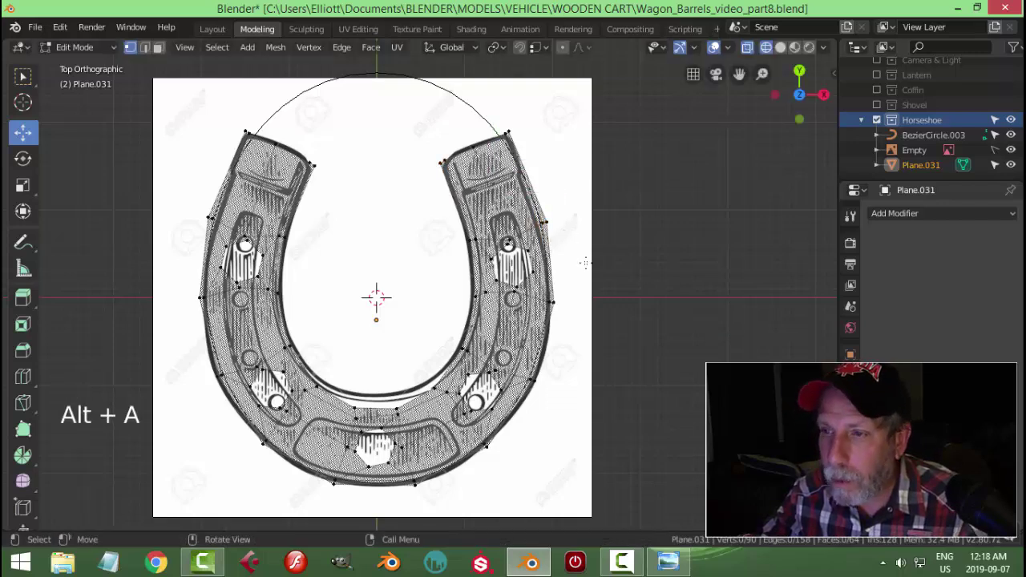
pyautogui.press('a')
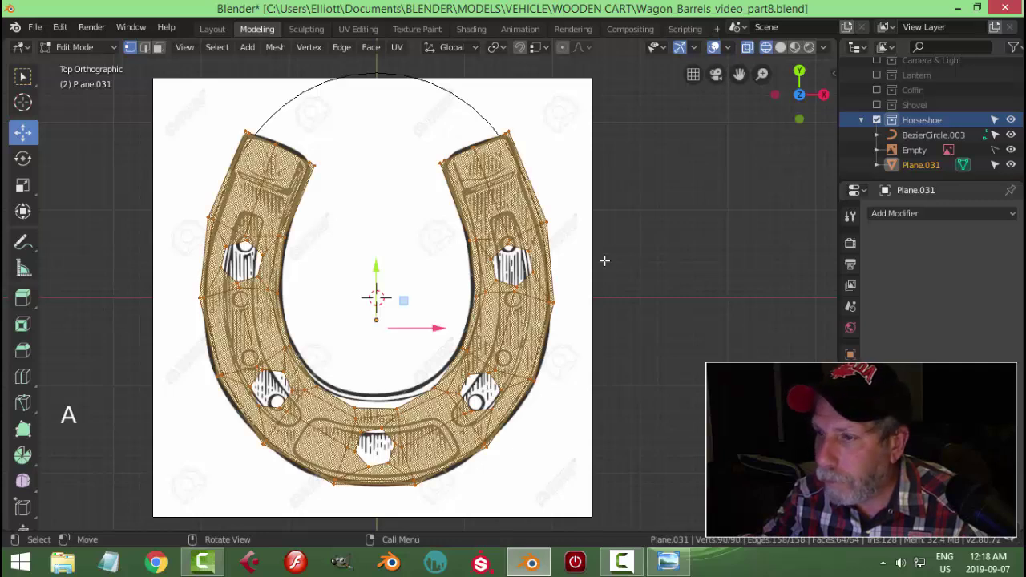
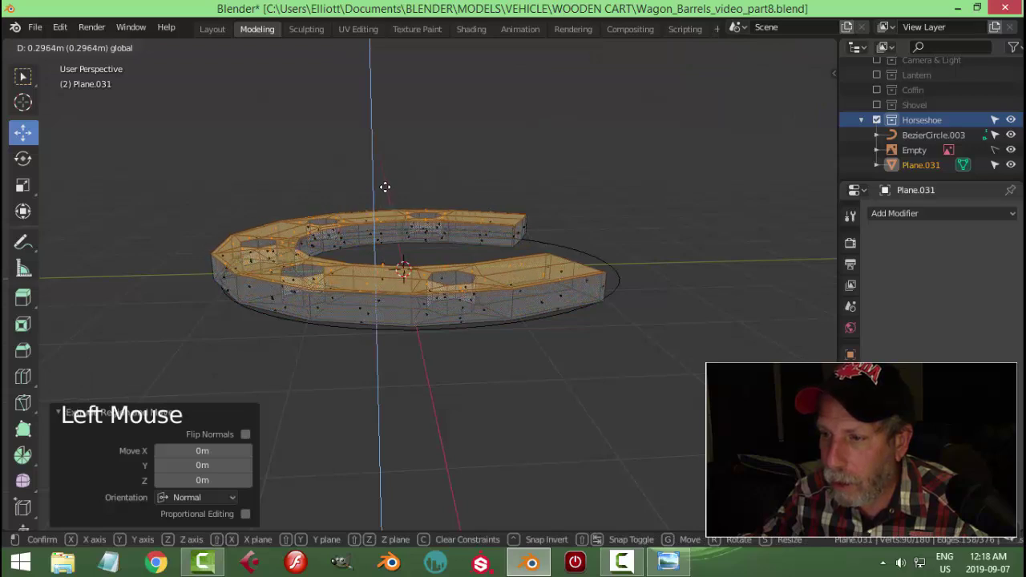
# Switch the viewport to solid shading and change to edge selection on the thick horseshoe band.
pyautogui.press('z')
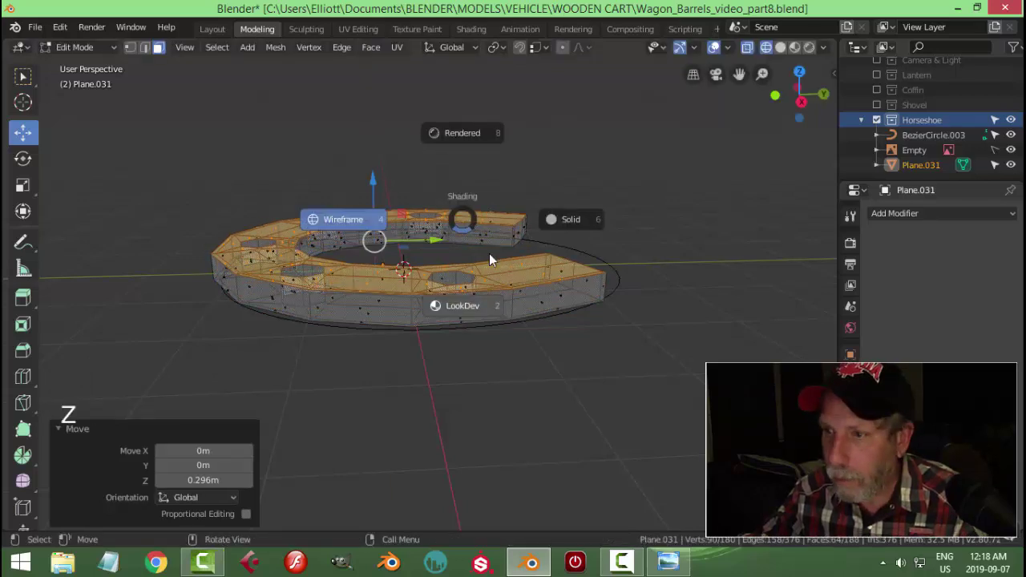
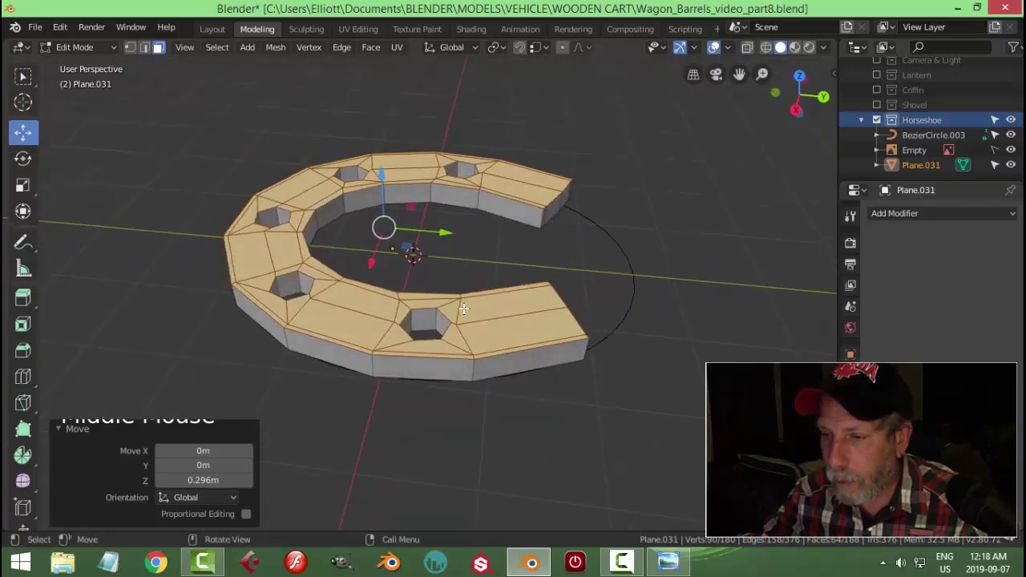
pyautogui.scroll(3)
pyautogui.press('ctrl+r')
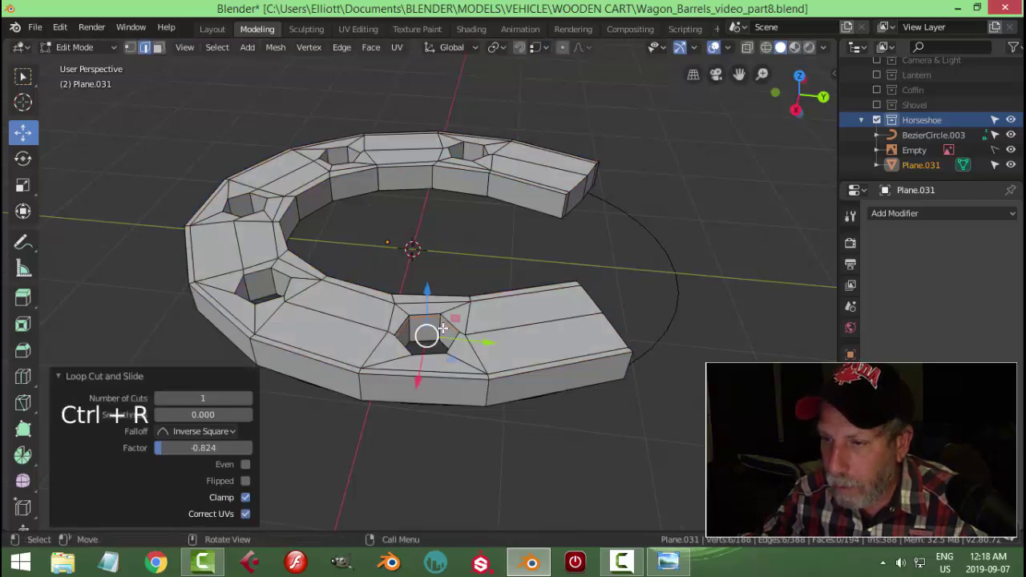
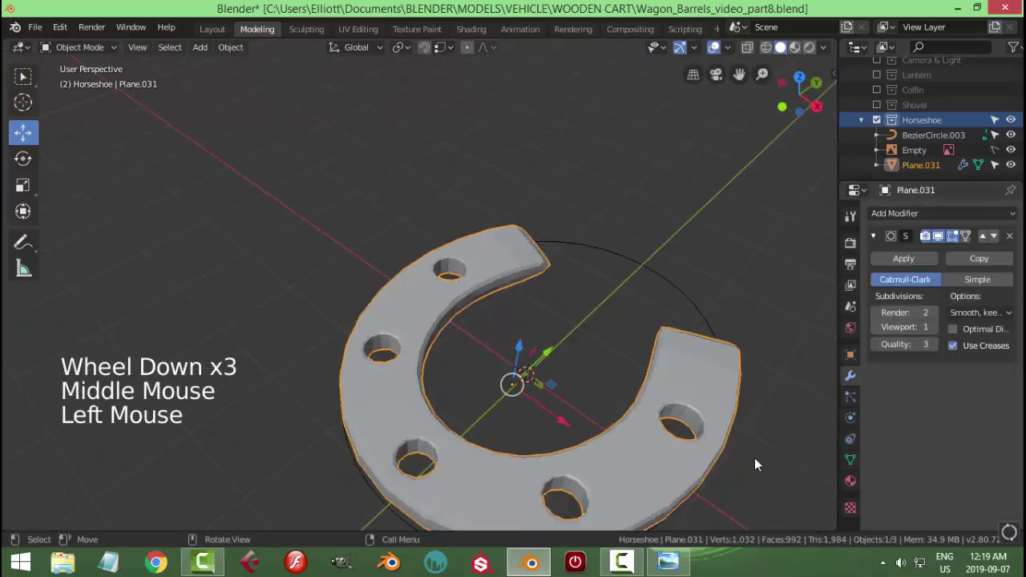
# Raise the Subdivision Surface viewport level to 2, shade the horseshoe smooth and return to Edit Mode.
pyautogui.click(946, 329)
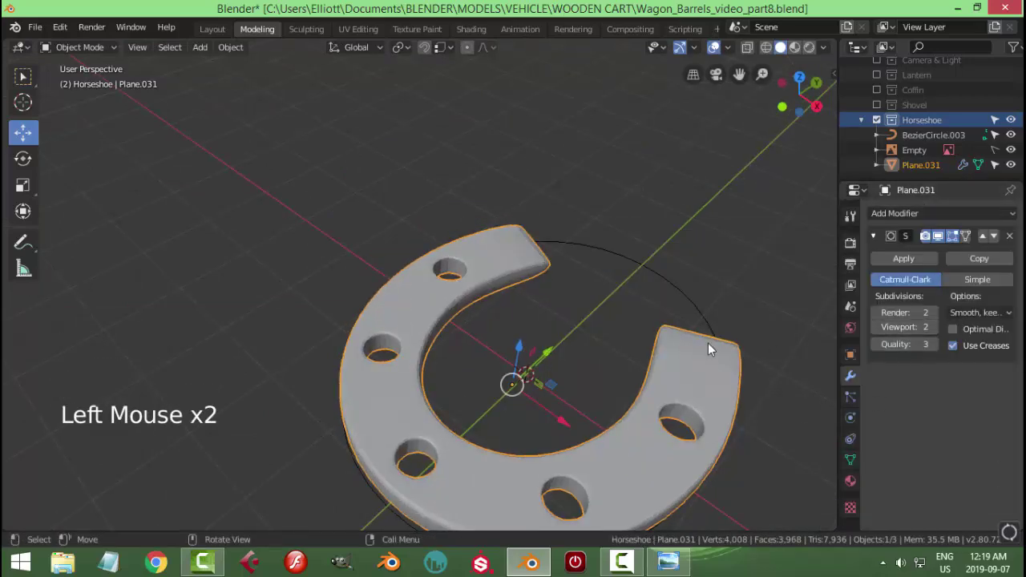
pyautogui.middleClick(703, 349)
pyautogui.rightClick(669, 405)
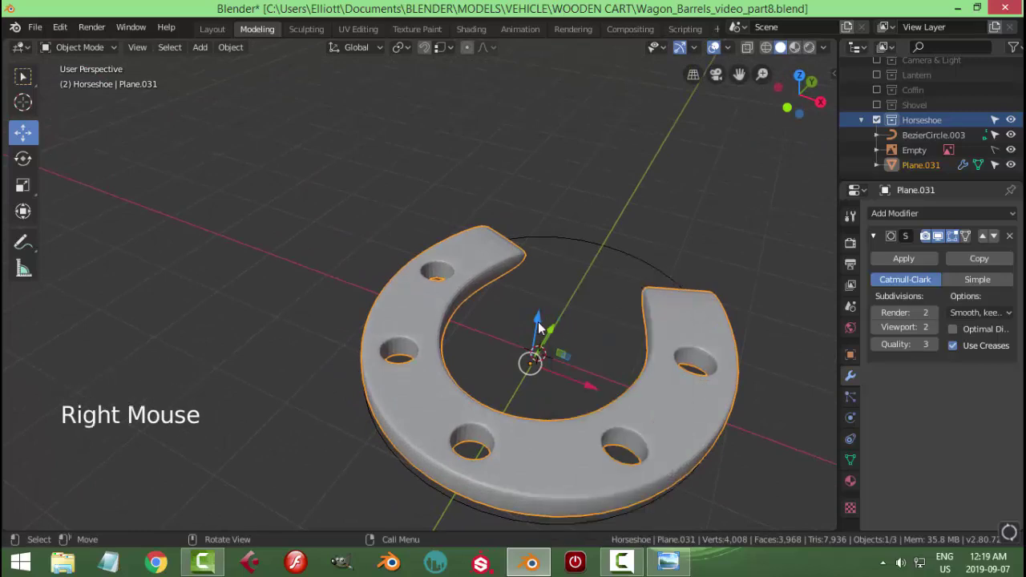
pyautogui.press('alt+a')
pyautogui.middleClick(573, 330)
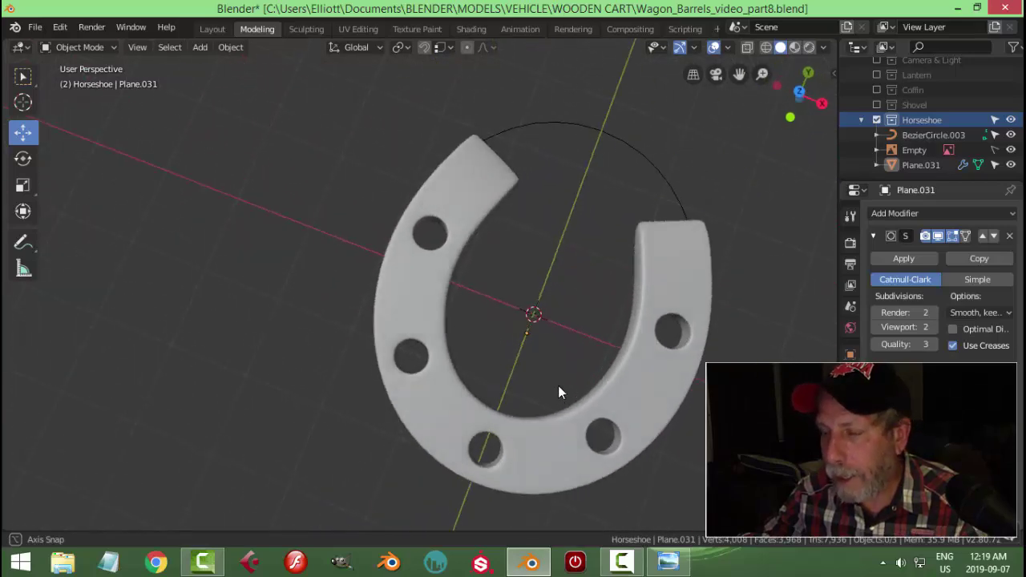
pyautogui.press('Tab')
# Add a support edge loop near the horseshoe's end, preview the smoothed shape, and start another loop along the top.
pyautogui.press('ctrl+r')
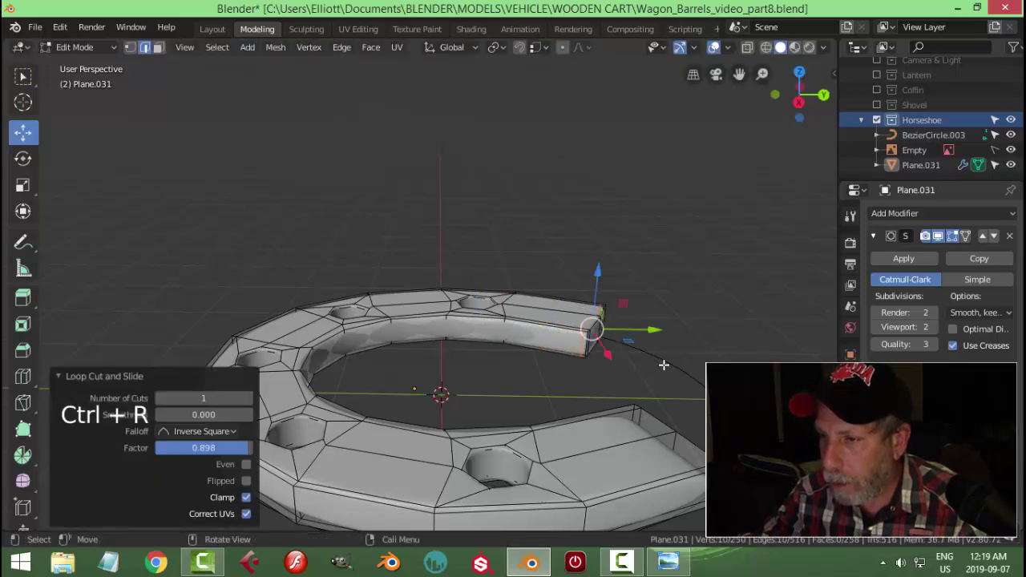
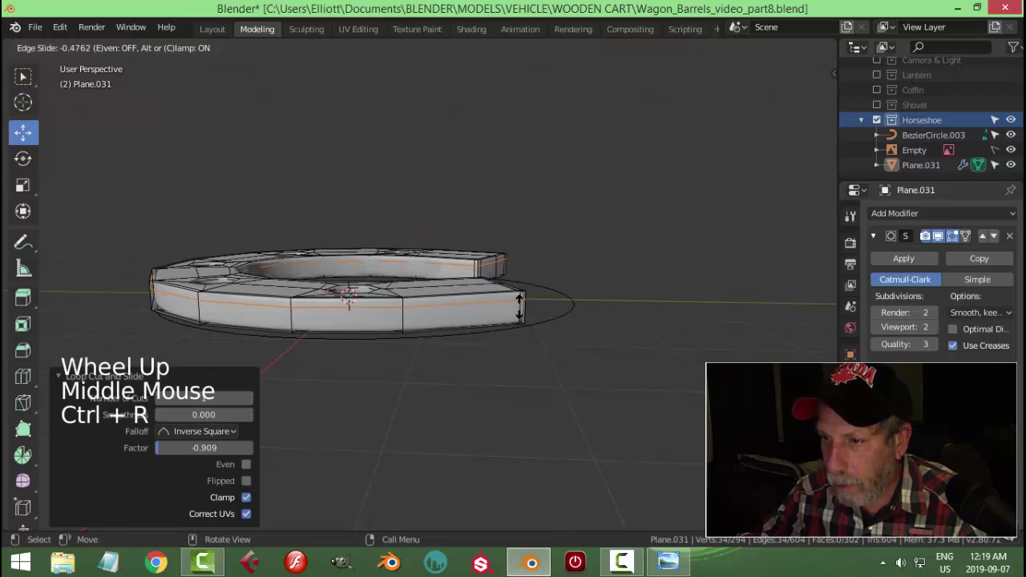
pyautogui.press('ctrl+r')
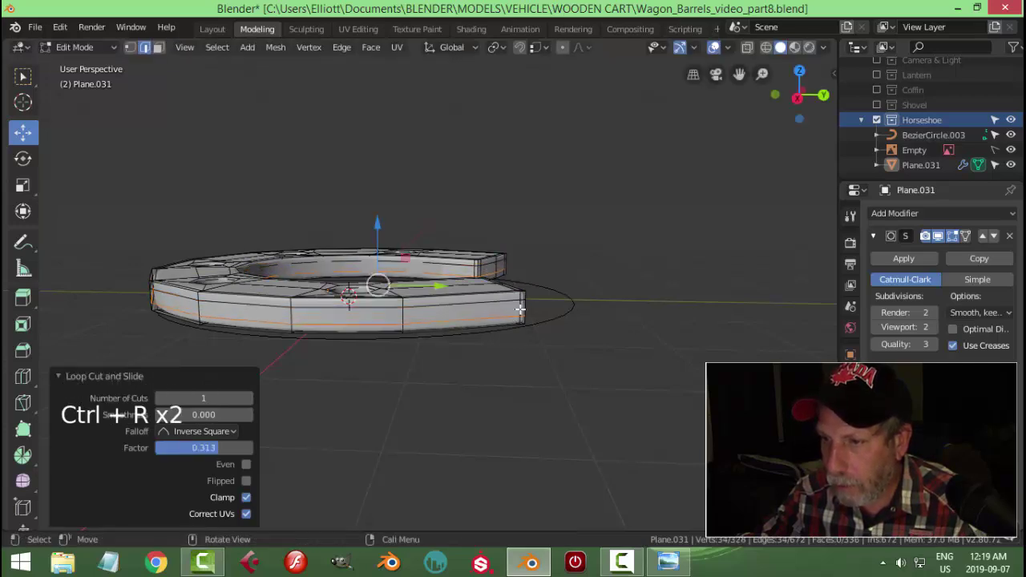
pyautogui.press('Tab')
pyautogui.middleClick(495, 337)
pyautogui.scroll(-3)
pyautogui.middleClick(520, 374)
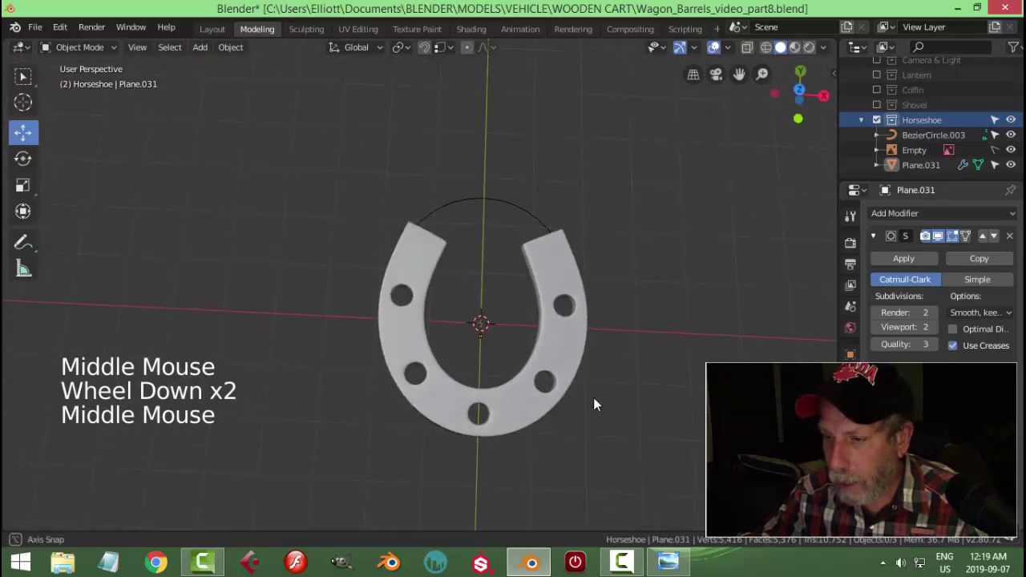
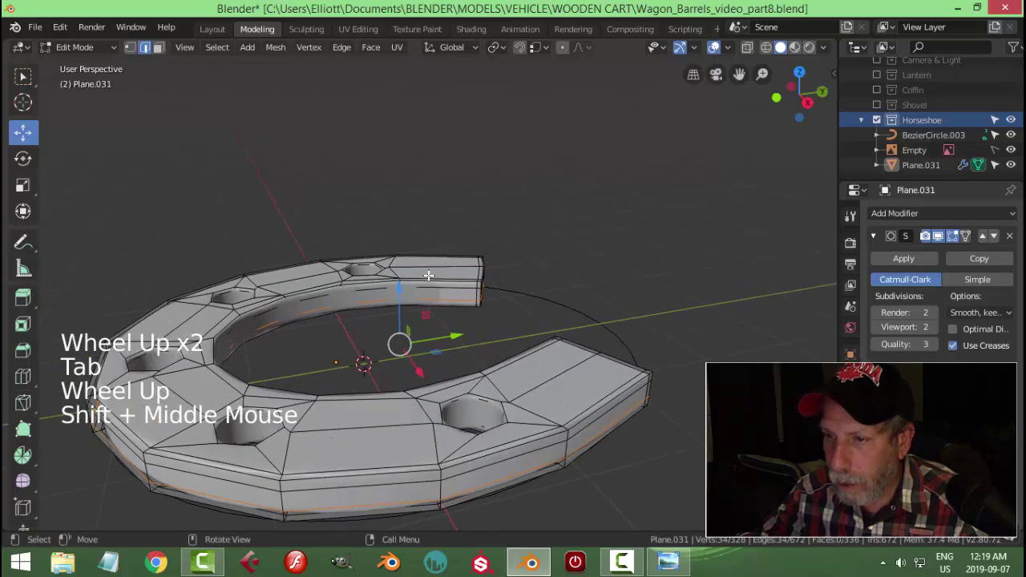
pyautogui.press('ctrl+r')
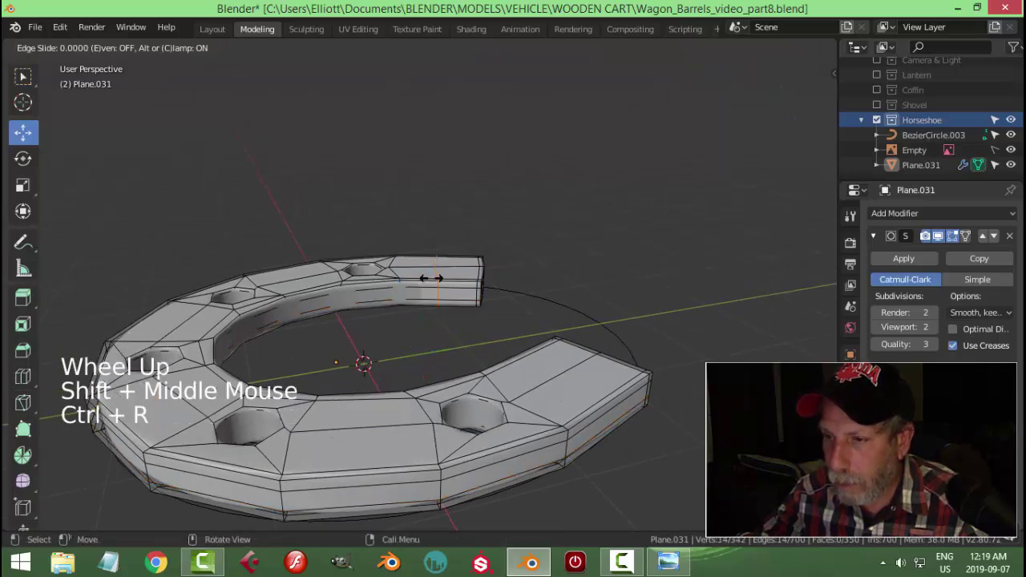
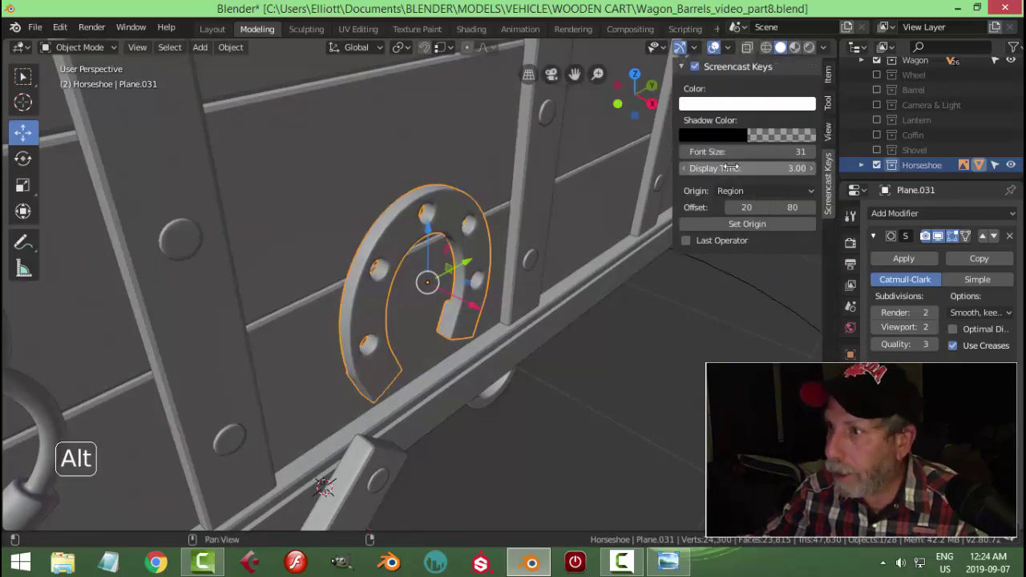
# Hide the key-display panel and rotate the horseshoe around the vertical axis against the side panel.
pyautogui.press('n')
pyautogui.middleClick(632, 369)
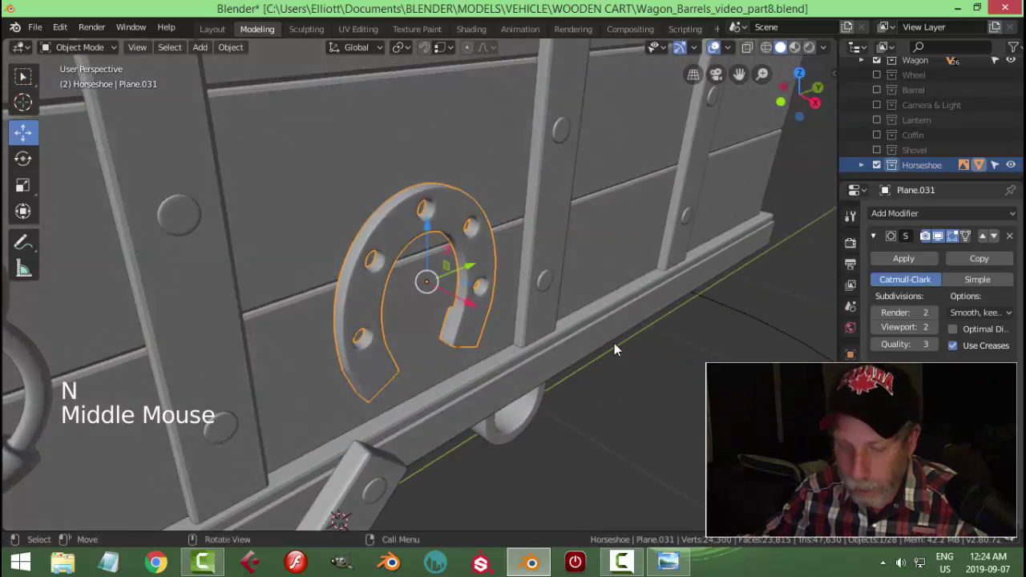
pyautogui.press('r')
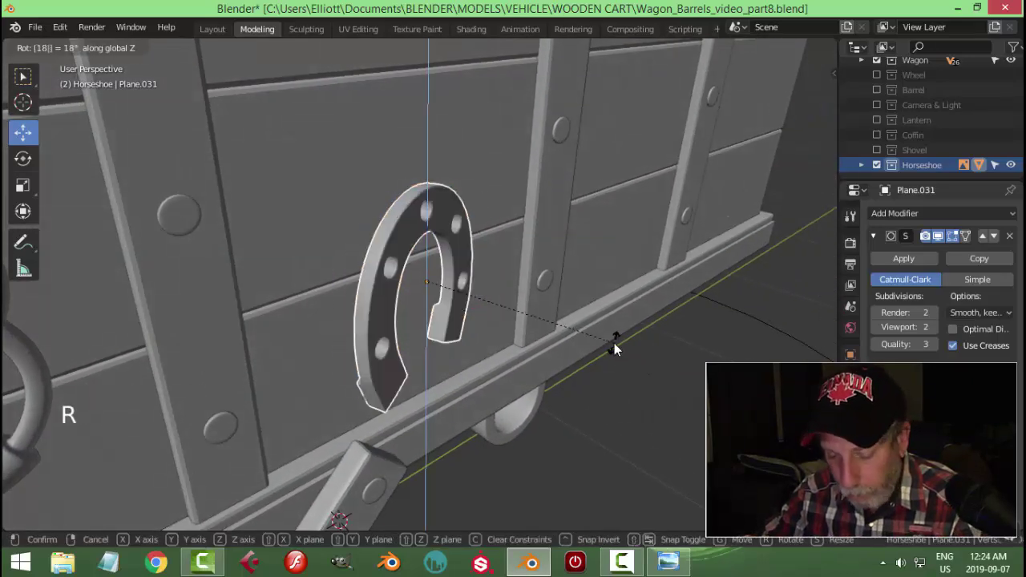
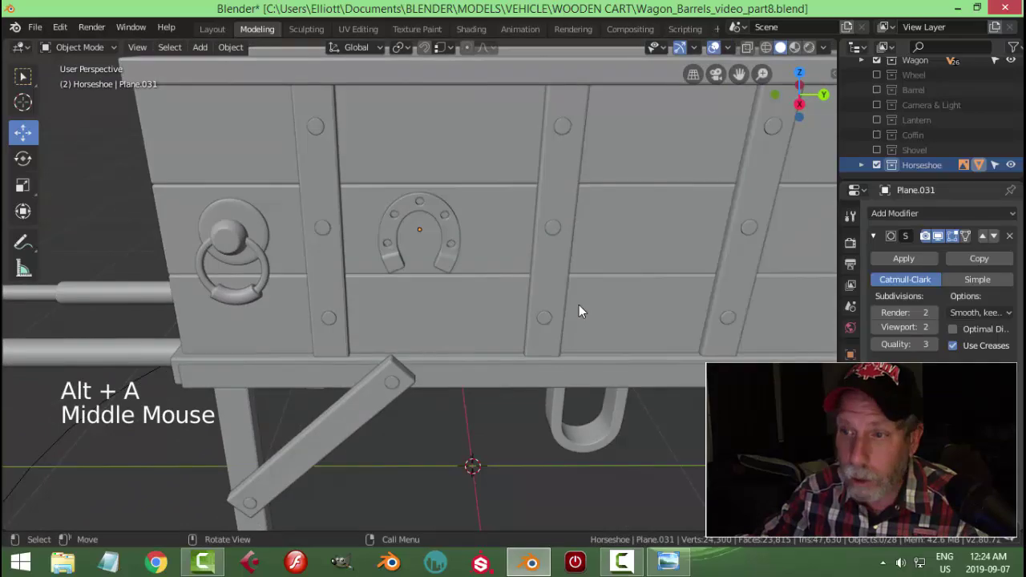
# Delete the horseshoe reference image and expand the Horseshoe collection in the Outliner.
pyautogui.middleClick(553, 320)
pyautogui.scroll(-3)
pyautogui.middleClick(516, 334)
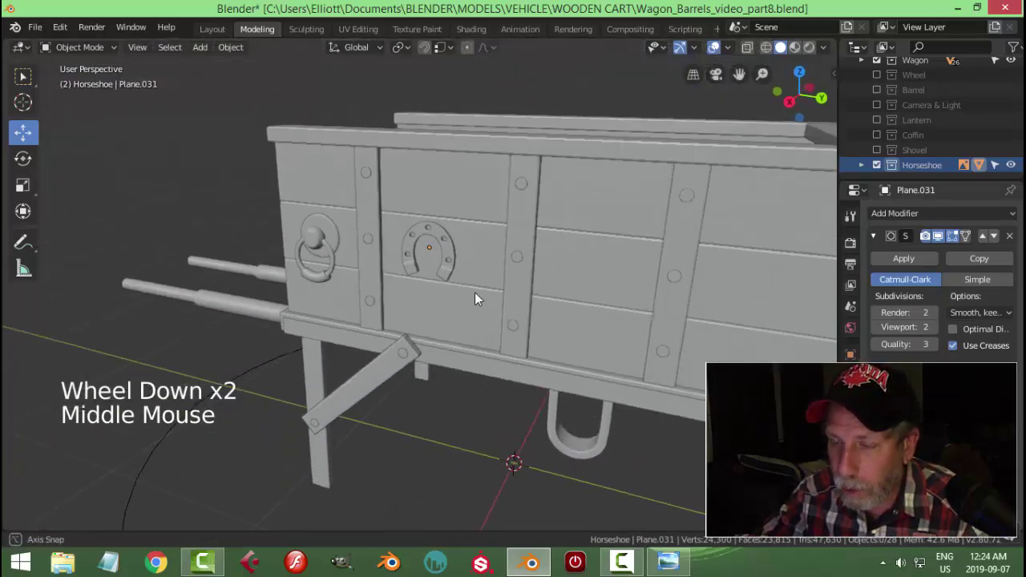
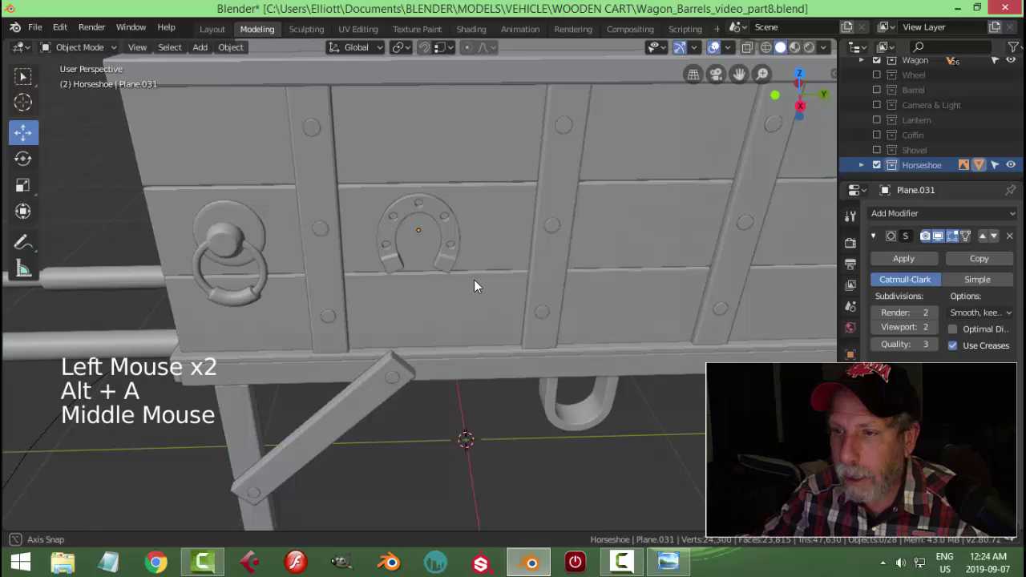
pyautogui.scroll(-3)
pyautogui.middleClick(525, 293)
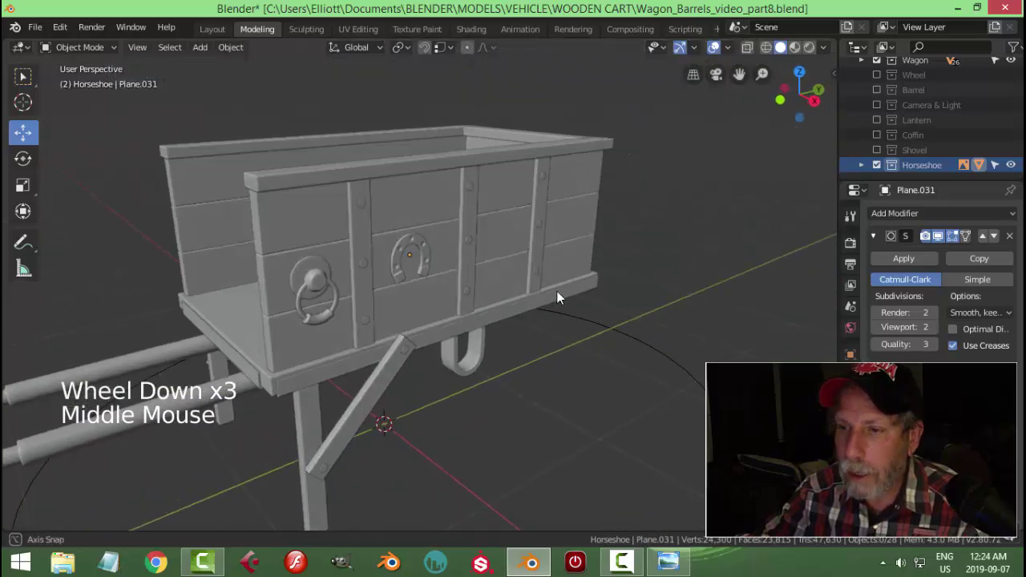
pyautogui.click(663, 333)
pyautogui.press('x')
pyautogui.click(885, 169)
pyautogui.click(888, 170)
pyautogui.scroll(-3)
pyautogui.click(871, 166)
pyautogui.scroll(-3)
# Delete the leftover empty, collapse the Horseshoe collection, save the wagon file and select the horseshoe.
pyautogui.click(928, 153)
pyautogui.rightClick(925, 153)
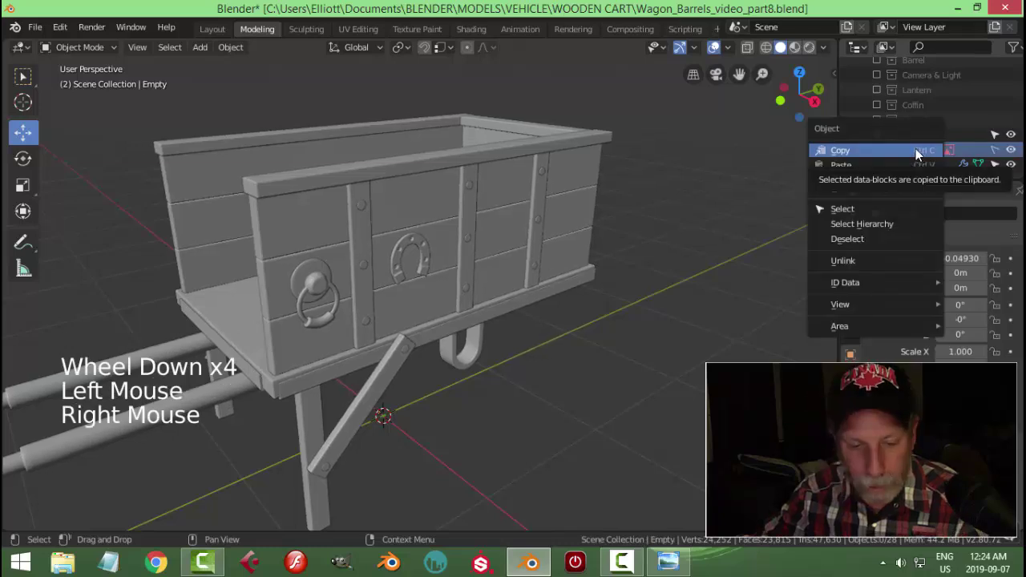
pyautogui.click(1000, 153)
pyautogui.rightClick(918, 155)
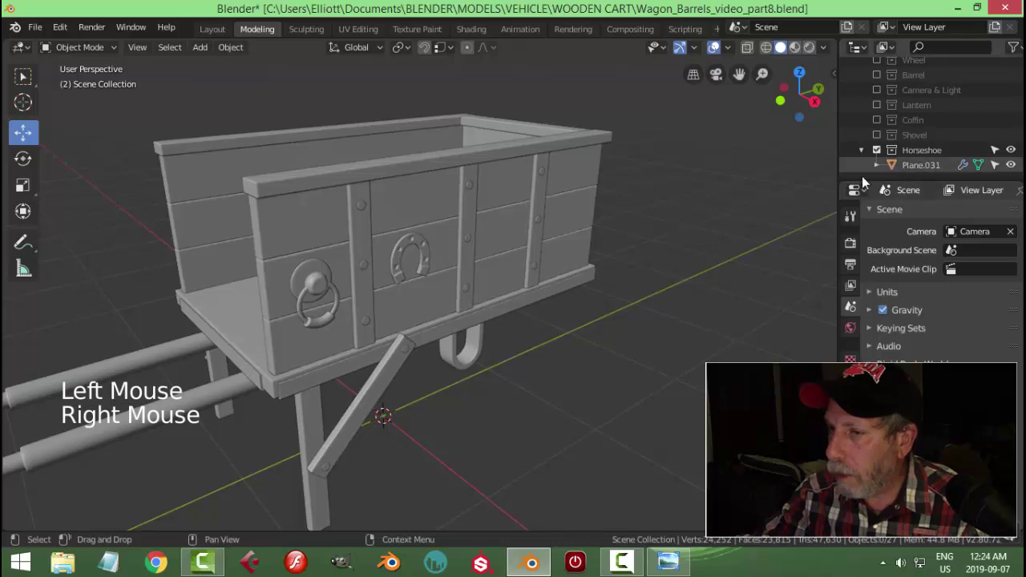
pyautogui.click(867, 155)
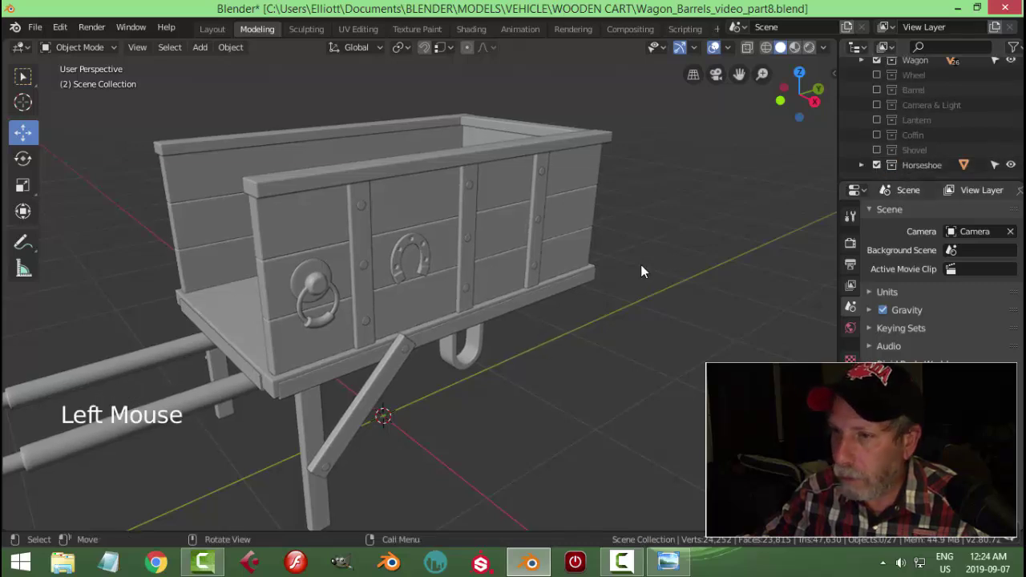
pyautogui.press('ctrl+s')
pyautogui.middleClick(562, 327)
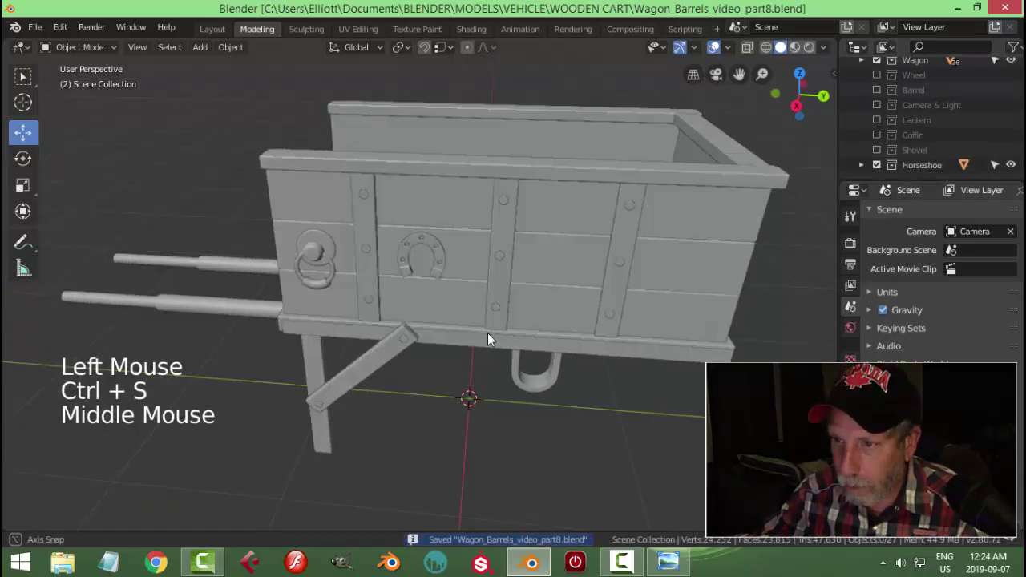
pyautogui.click(437, 254)
# Move the horseshoe straight down onto the lowest board of the side panel and check it from the side.
pyautogui.middleClick(492, 334)
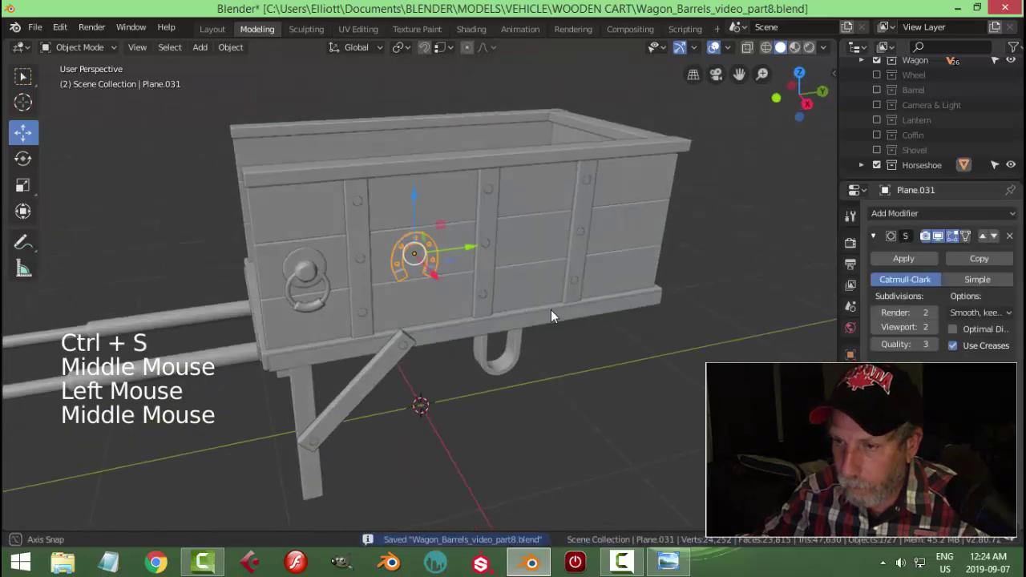
pyautogui.scroll(3)
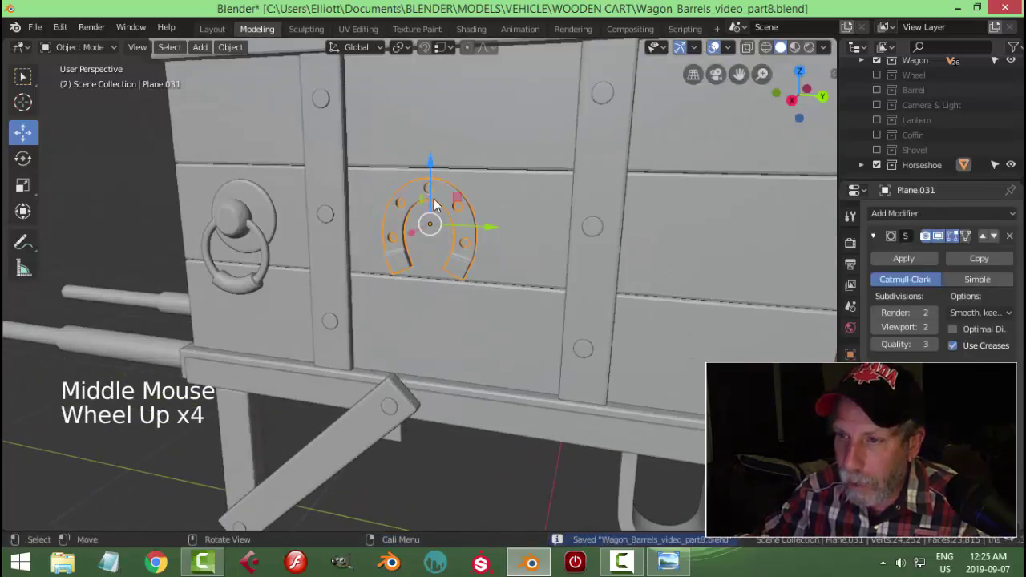
pyautogui.scroll(-3)
pyautogui.middleClick(500, 279)
pyautogui.scroll(3)
pyautogui.middleClick(521, 308)
pyautogui.middleClick(539, 329)
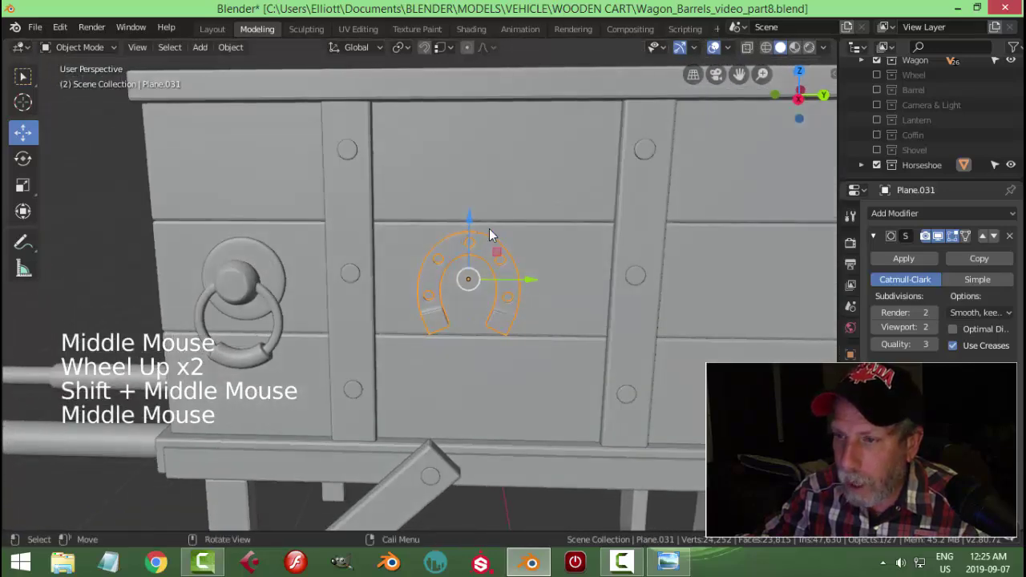
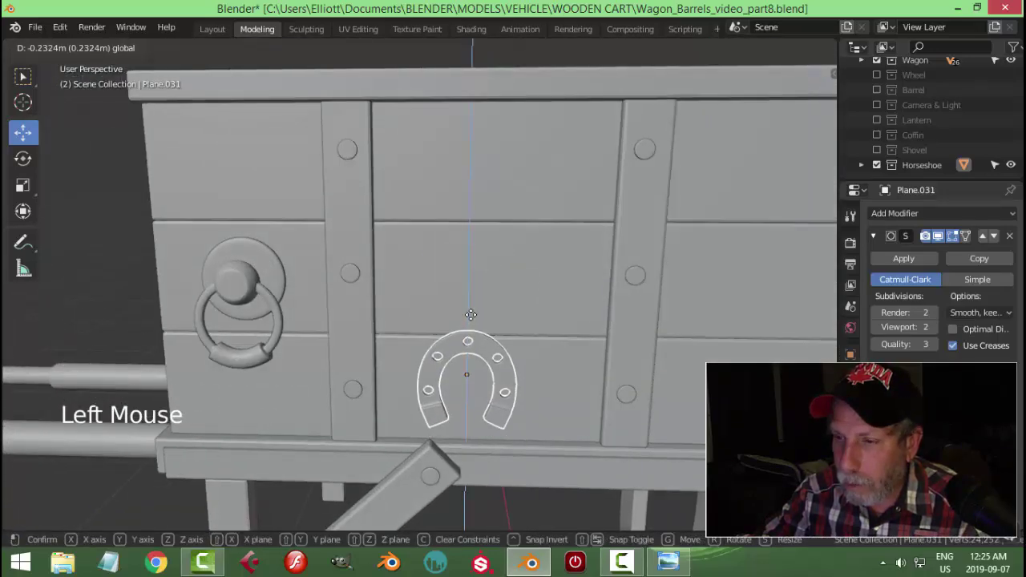
pyautogui.middleClick(600, 329)
pyautogui.scroll(-3)
pyautogui.middleClick(589, 333)
pyautogui.press('alt+s')
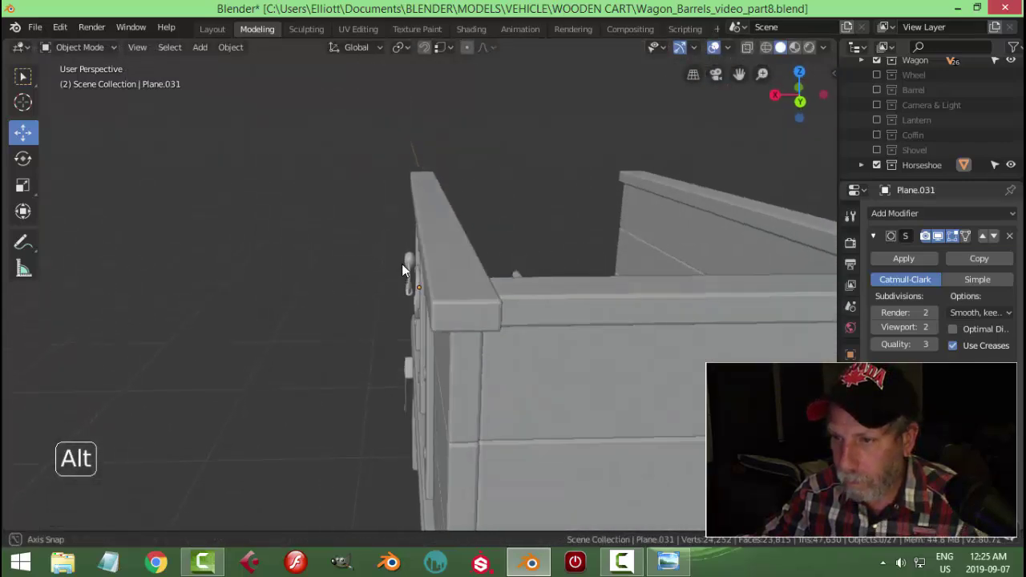